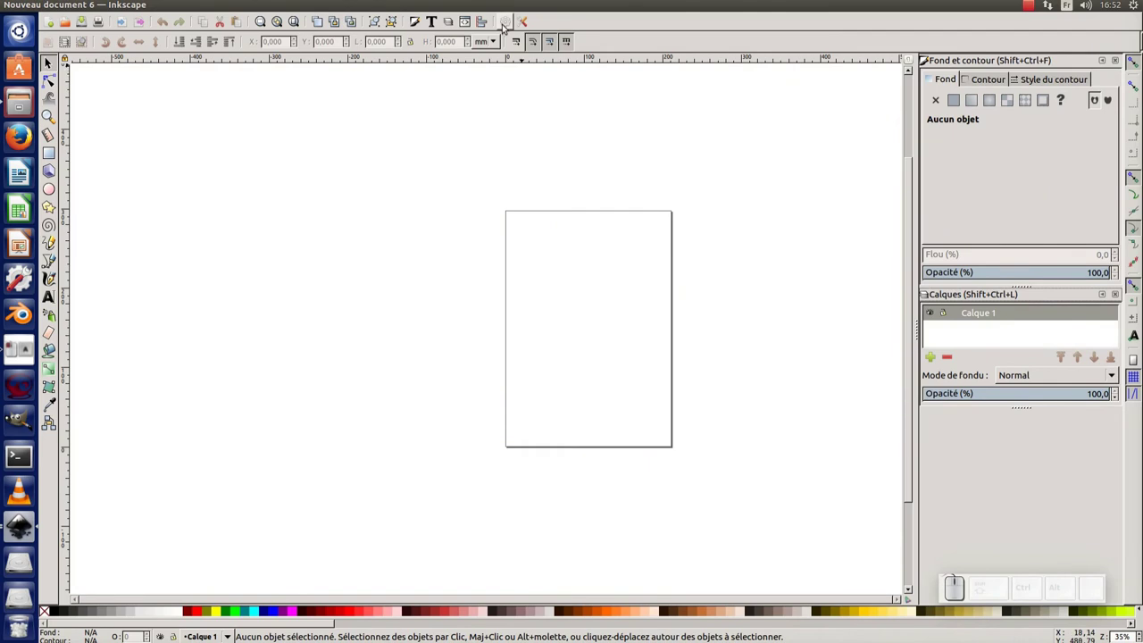
Step: Bring up Document Properties to set the page units for the new document
click(507, 25)
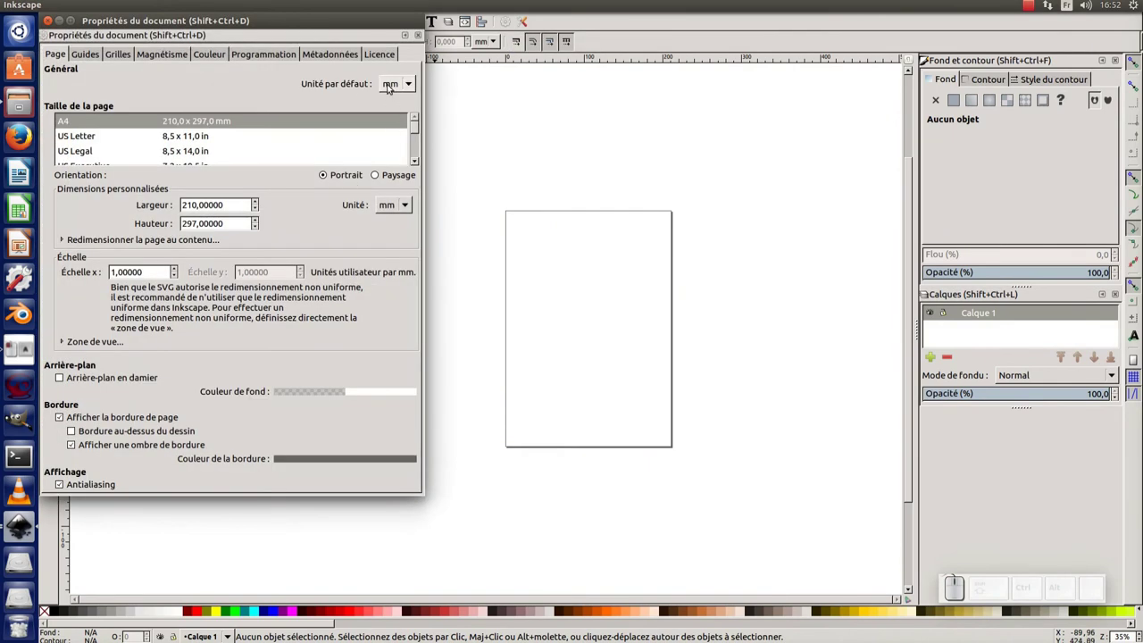
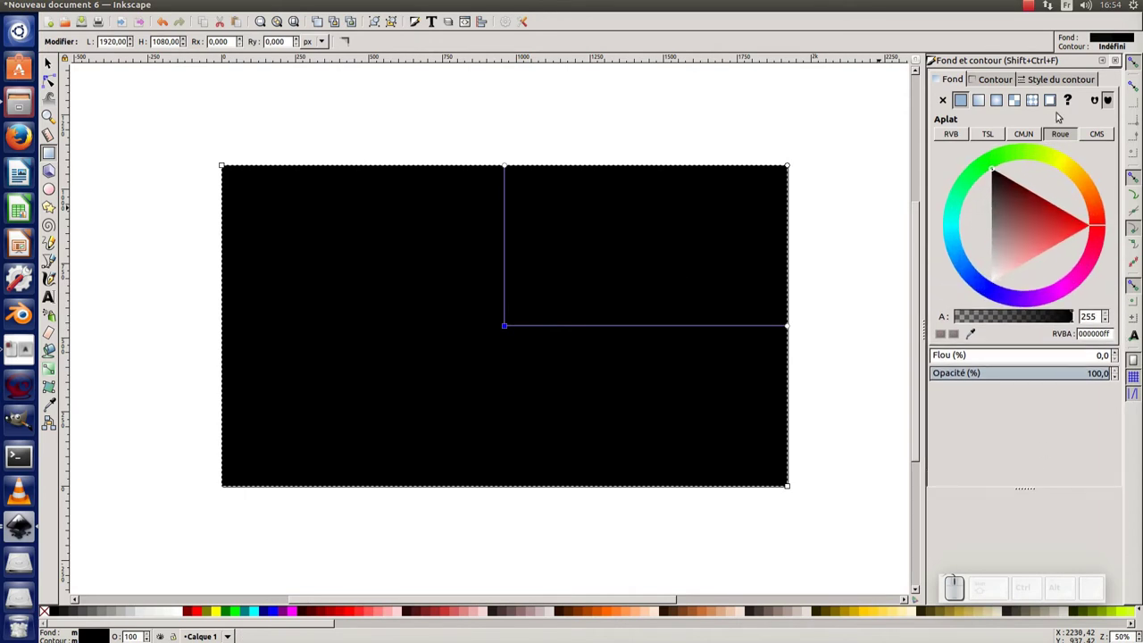
Step: Pick a blue fill colour on the Fill and Stroke colour wheel for the background
click(1065, 133)
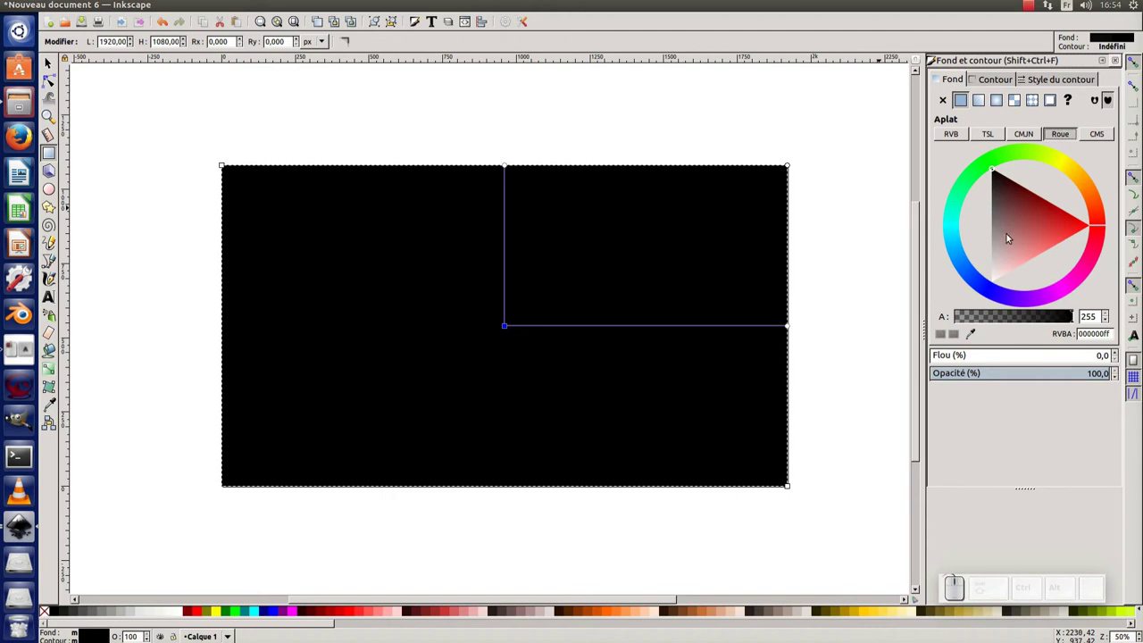
click(957, 237)
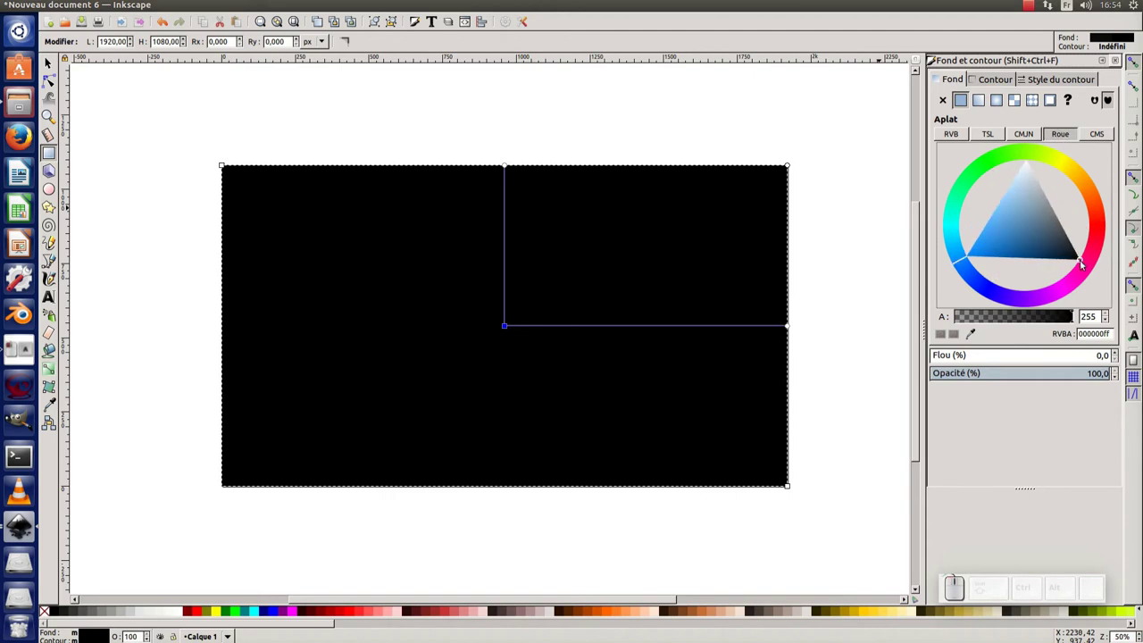
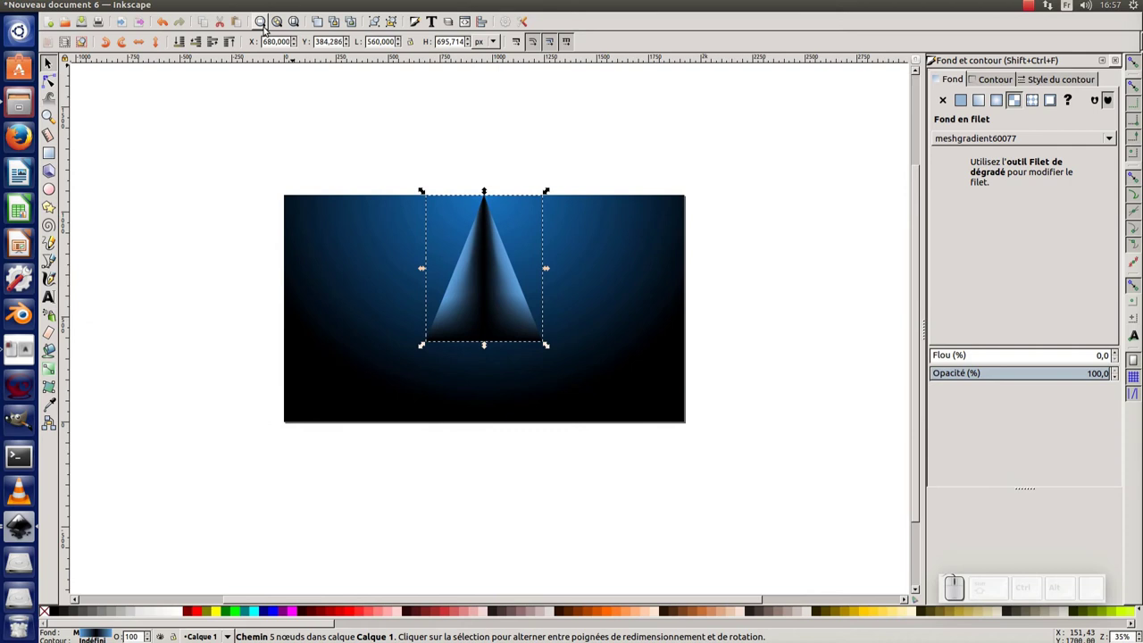
Step: In the Objects dialog set the triangle beam's blend mode to Color Dodge
click(211, 6)
click(236, 27)
click(1056, 138)
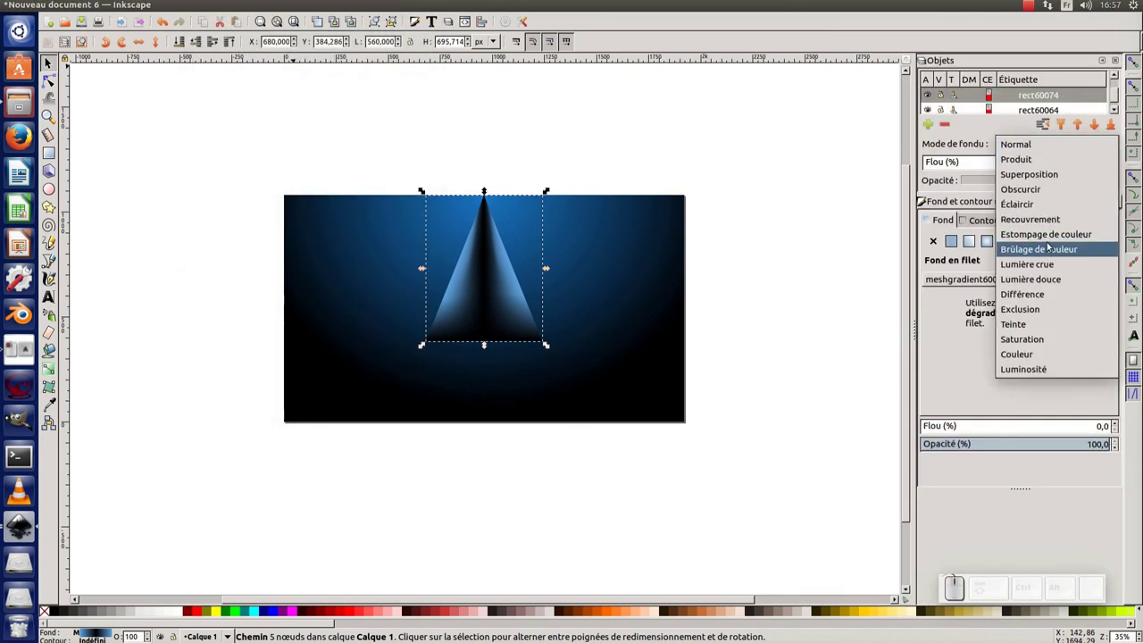
click(1054, 235)
Step: Reselect the beam on the canvas so it glows cyan over the dark background
click(762, 231)
click(518, 292)
click(534, 256)
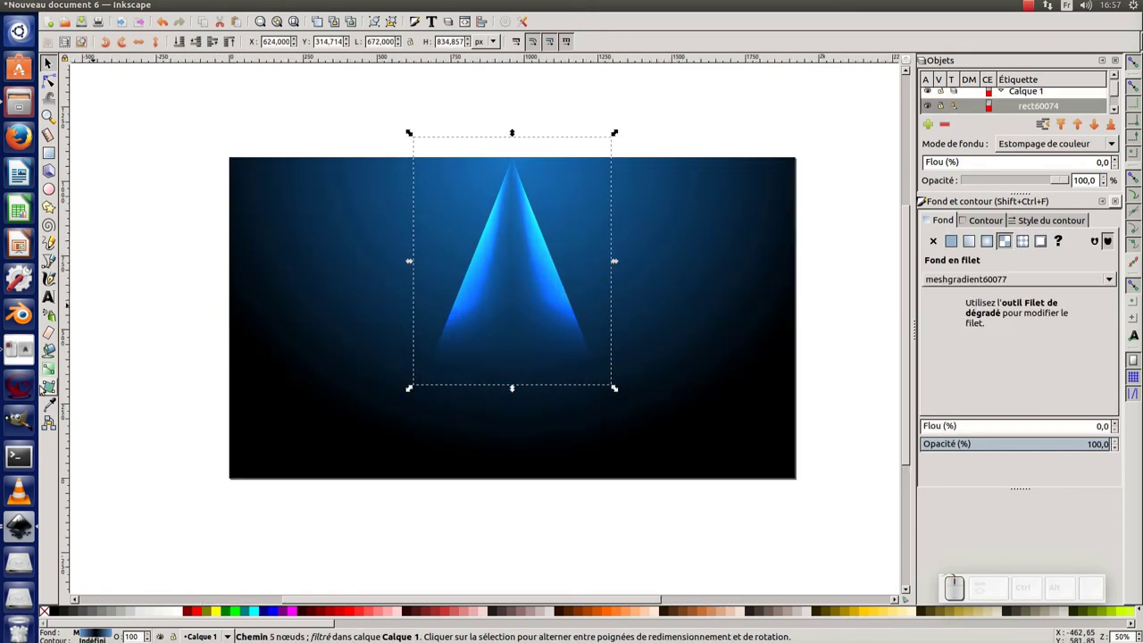
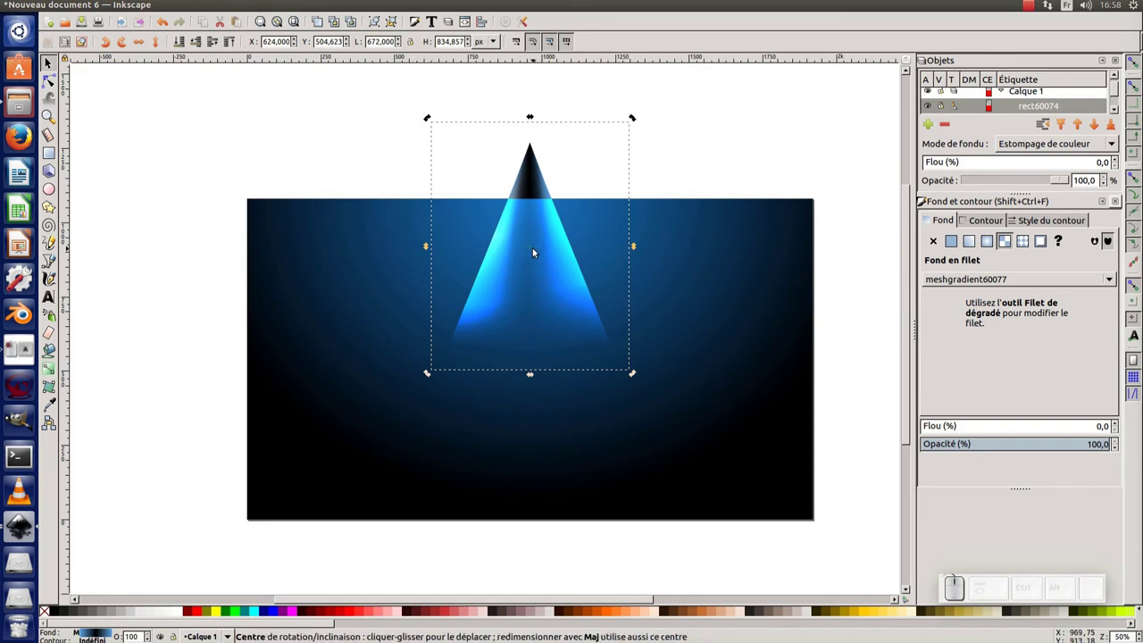
Step: Move the beam's rotation centre to its tip, duplicate it and make the copy narrower
drag(537, 251, 692, 167)
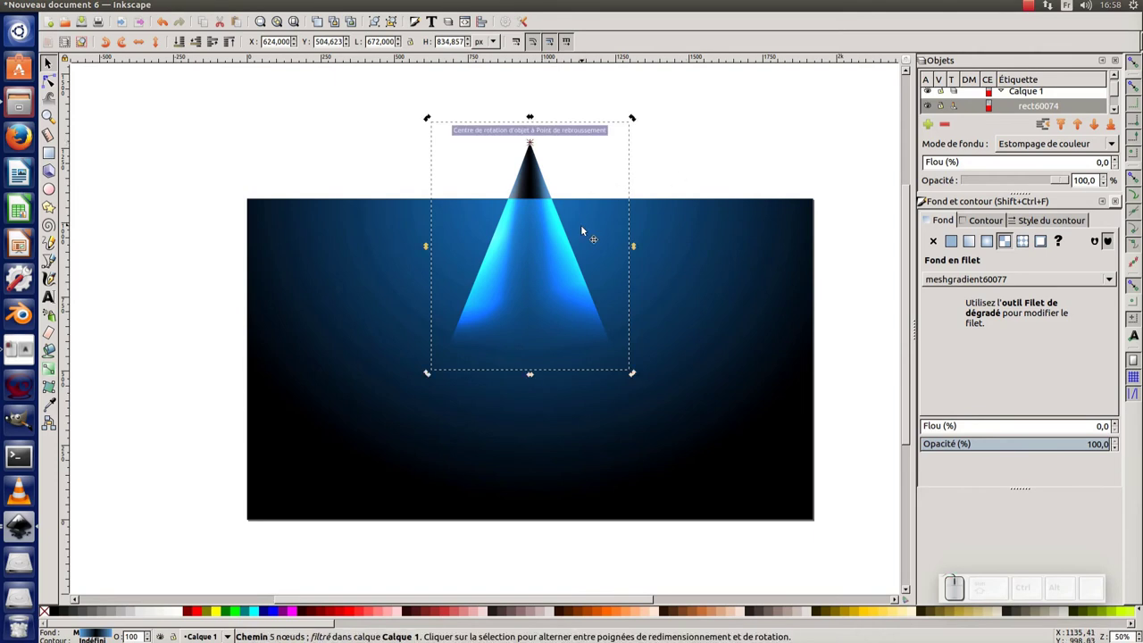
key(ctrl+d)
click(544, 250)
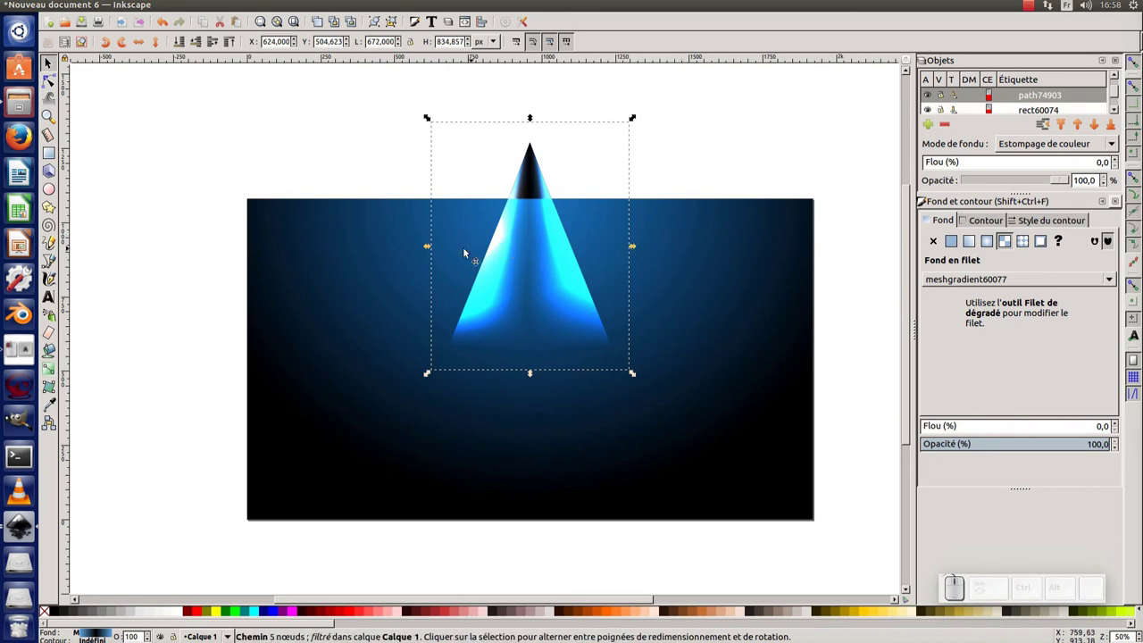
drag(639, 252, 617, 250)
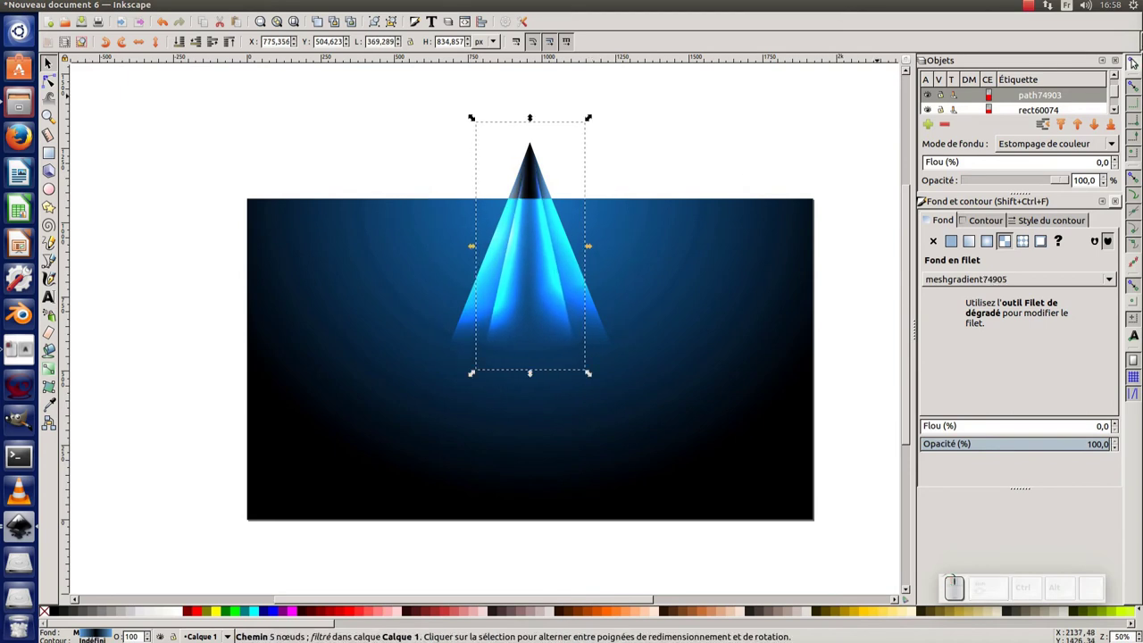
click(1137, 60)
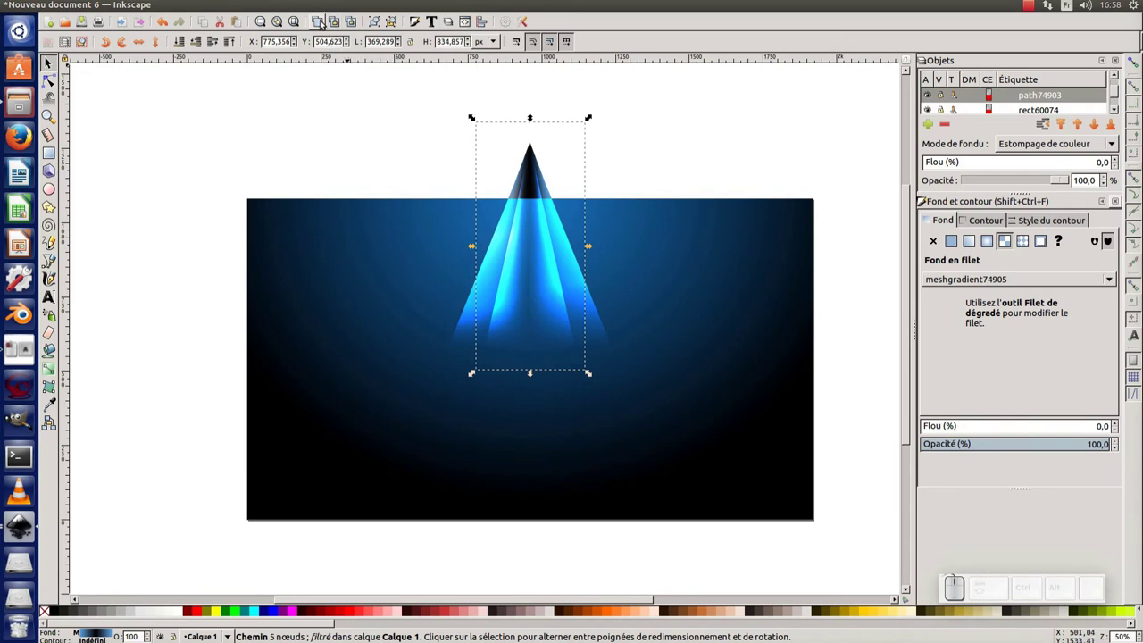
Step: Select one beam and rotate it around the shared apex
click(92, 5)
click(112, 175)
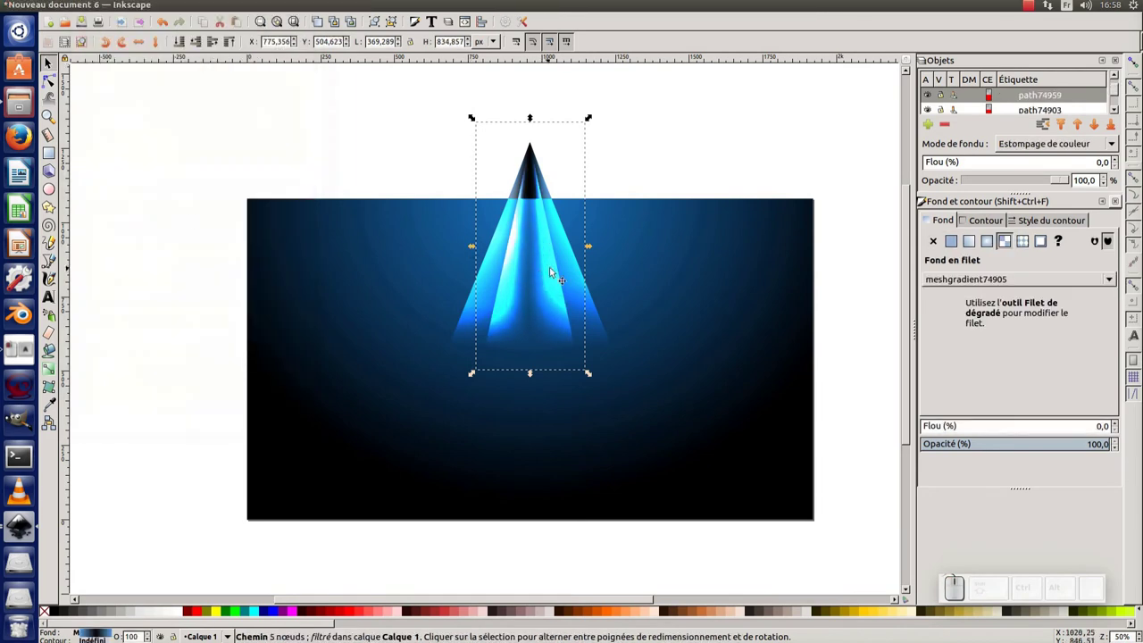
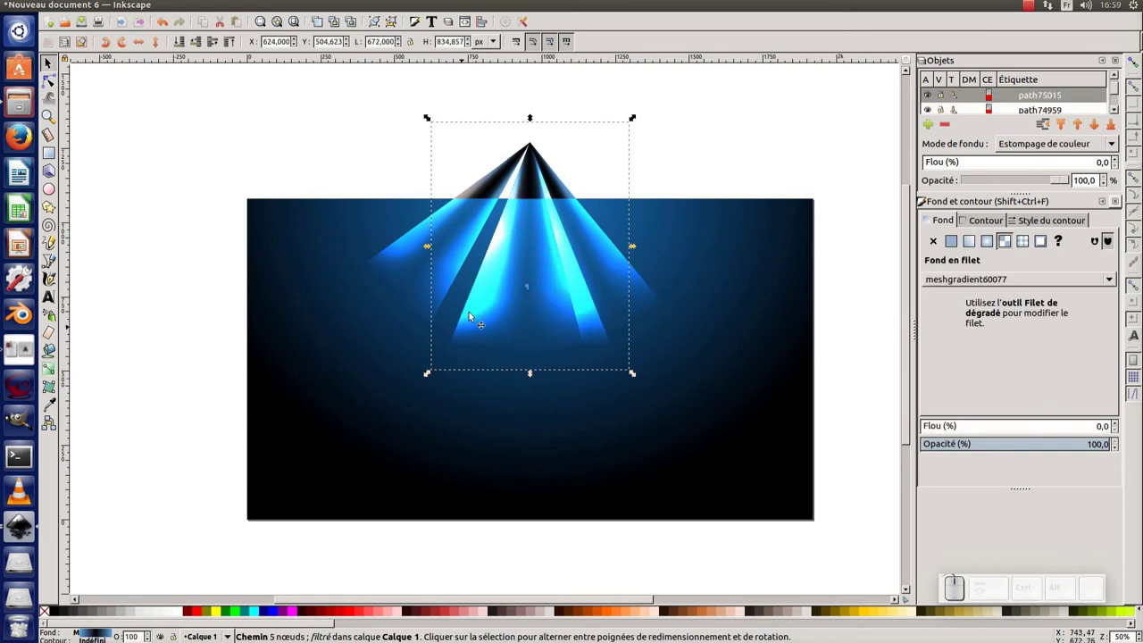
click(493, 287)
drag(435, 379, 666, 304)
Step: Duplicate that beam and swing the copy out around the apex to form another ray
click(646, 300)
key(ctrl+d)
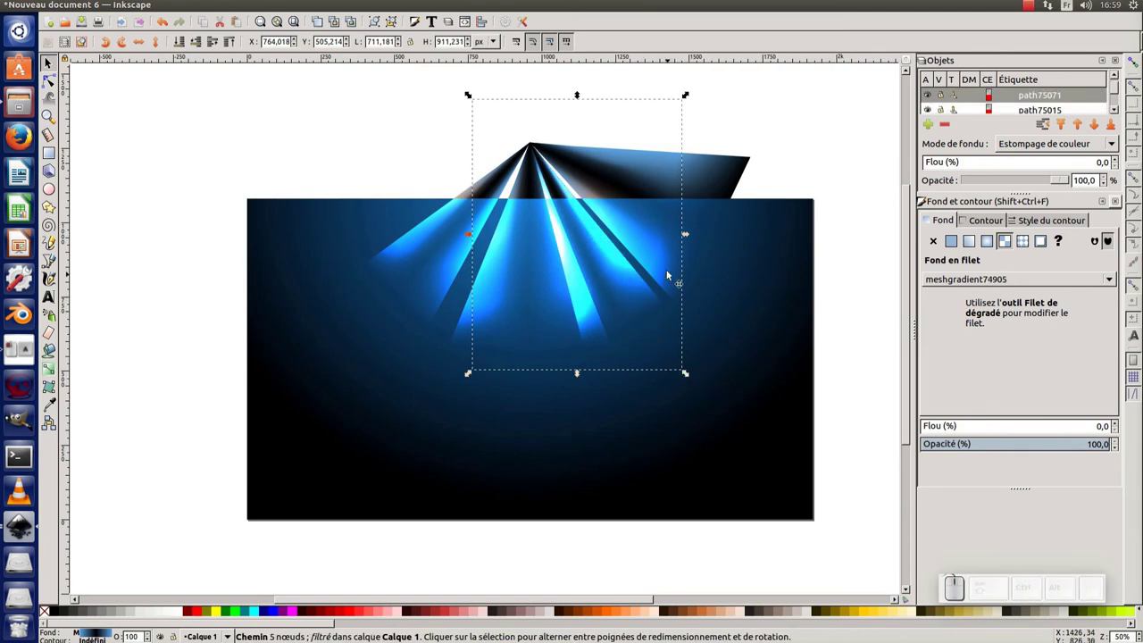
click(640, 288)
drag(690, 381, 372, 274)
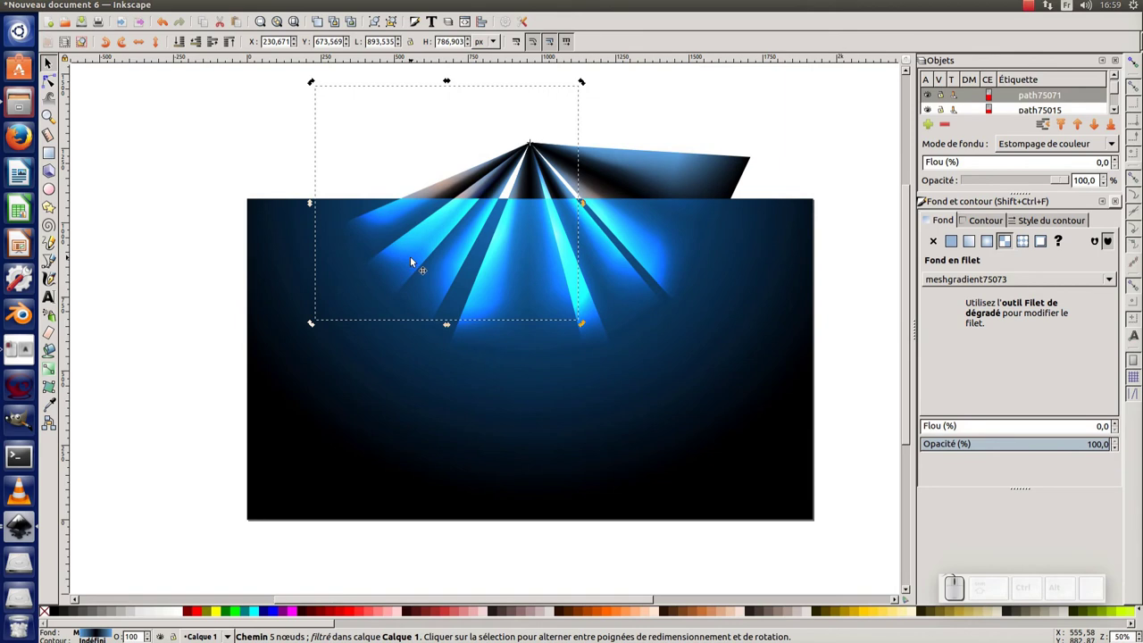
Step: Zoom on the apex, snap the stray beam tip onto the shared cusp point, deselect and zoom out
click(377, 241)
drag(317, 329, 457, 287)
drag(543, 147, 543, 147)
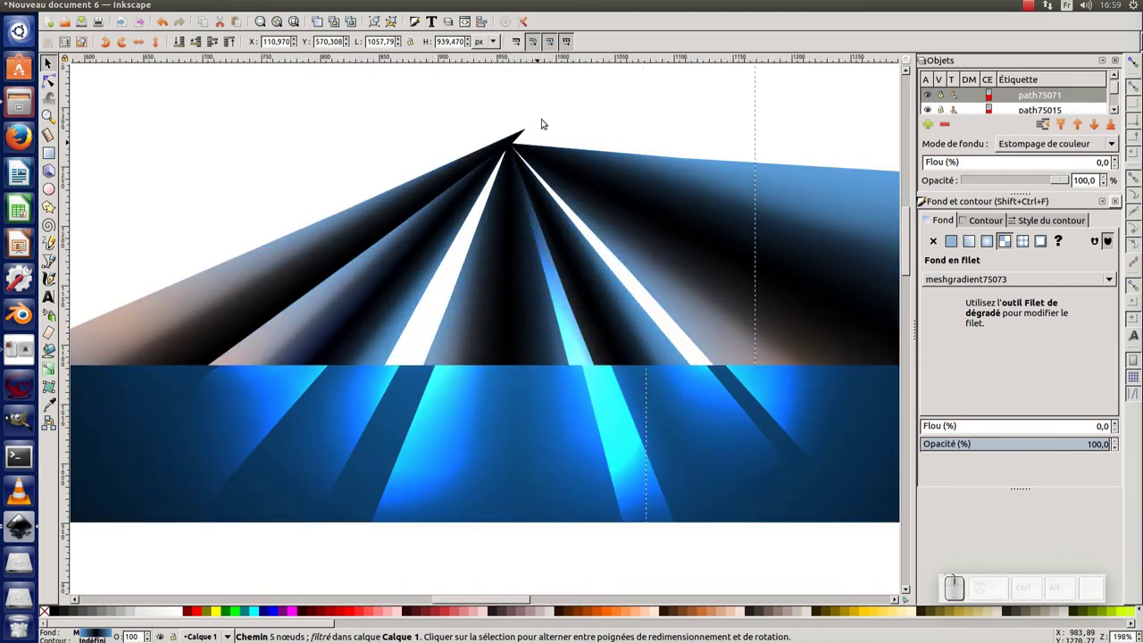
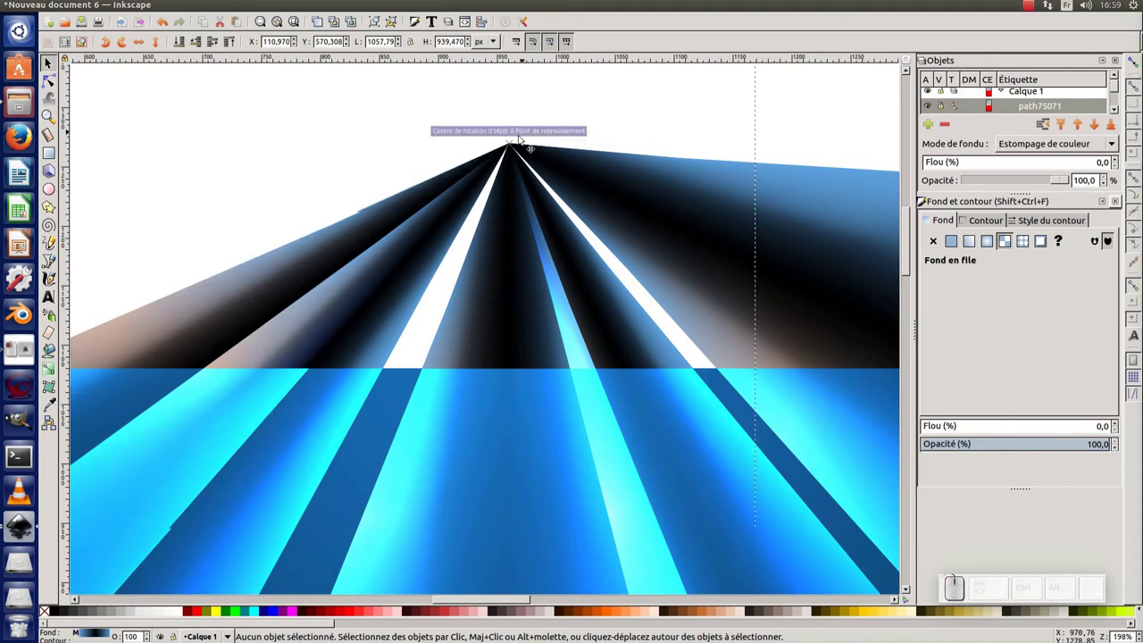
click(542, 111)
key(KP_Subtract)
Step: Pan the view and reach the display options to check the whole fan
middle_click(580, 286)
click(588, 280)
click(742, 286)
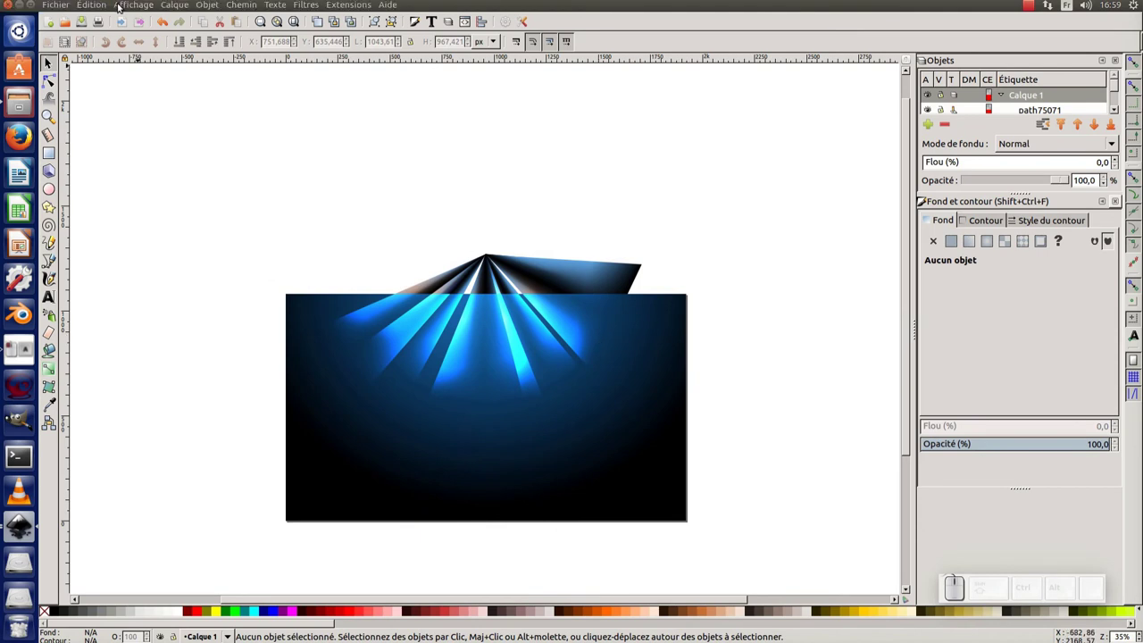
Step: Switch the display mode to Outline and zoom in on the beam outlines near the apex
click(130, 5)
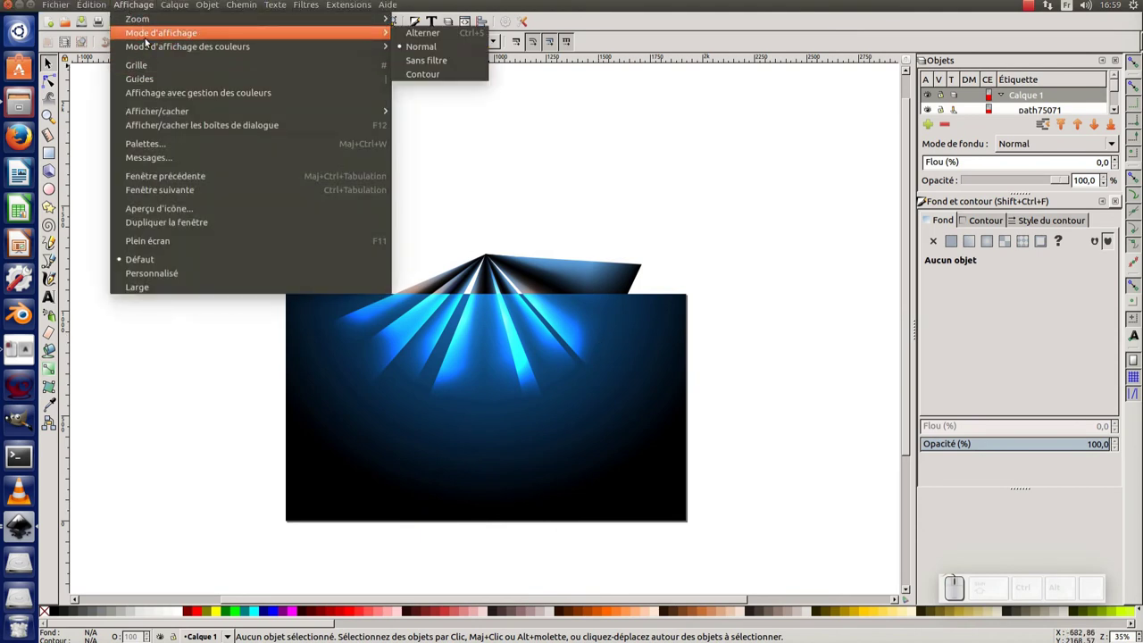
click(425, 75)
middle_click(493, 310)
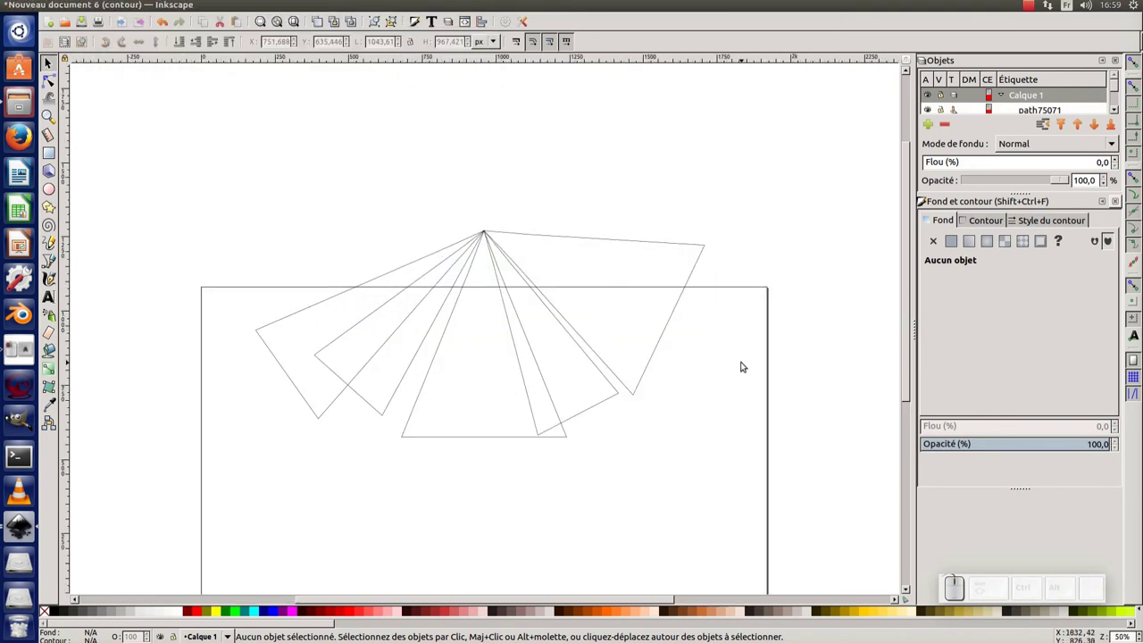
click(672, 317)
click(675, 319)
middle_click(487, 252)
drag(488, 125, 504, 287)
key(KP_3)
key(KP_Subtract)
Step: Drag another beam so its tip snaps onto the shared apex, then zoom back out
click(608, 382)
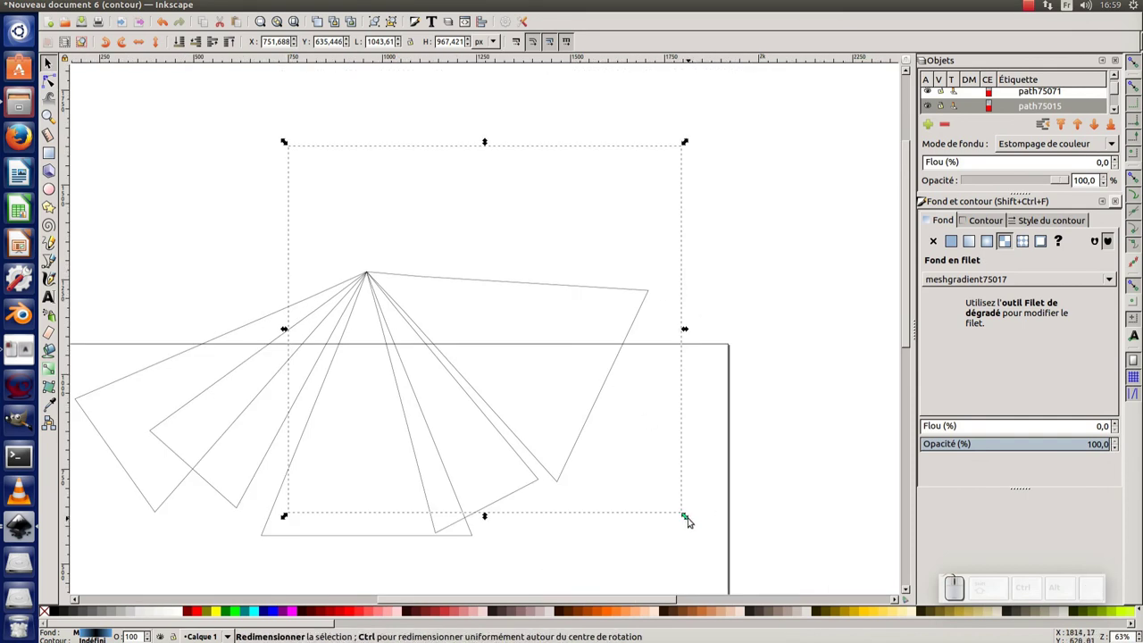
drag(690, 519, 443, 341)
click(376, 219)
click(369, 275)
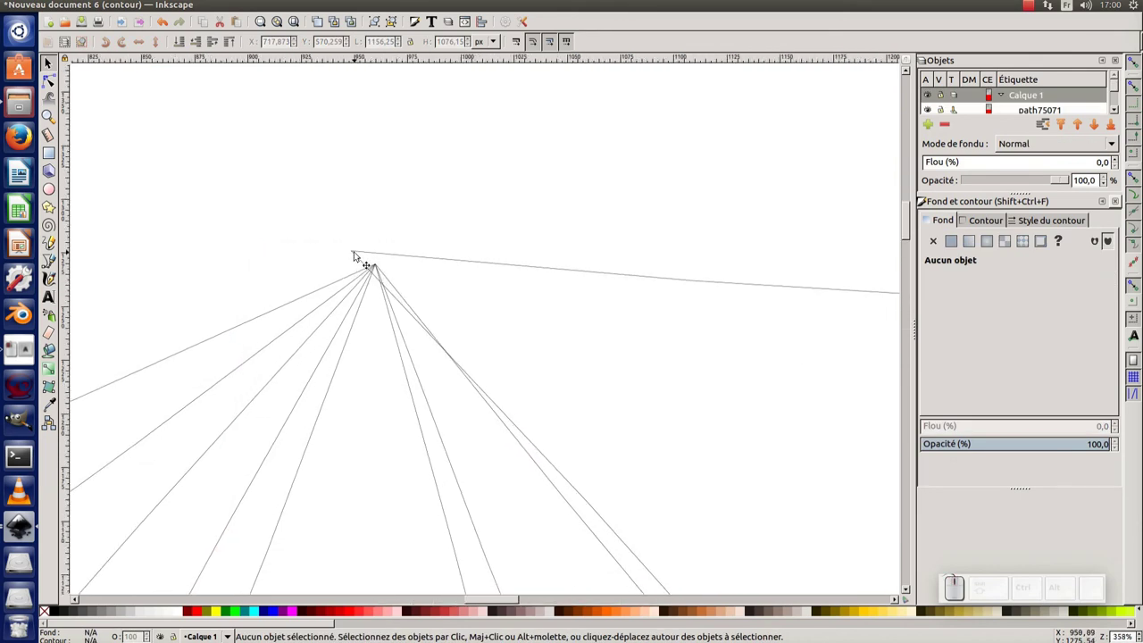
drag(356, 251, 406, 226)
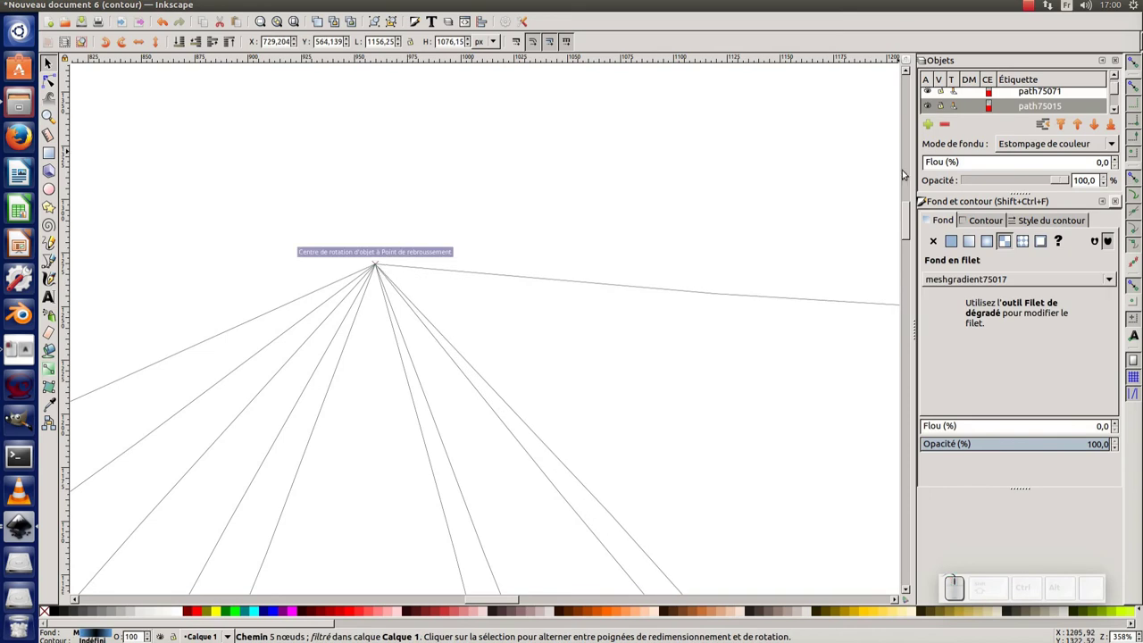
key(KP_Subtract)
Step: Return to normal display, select all five beam paths and group them with Ctrl+G
key(ctrl+KP_5)
click(748, 298)
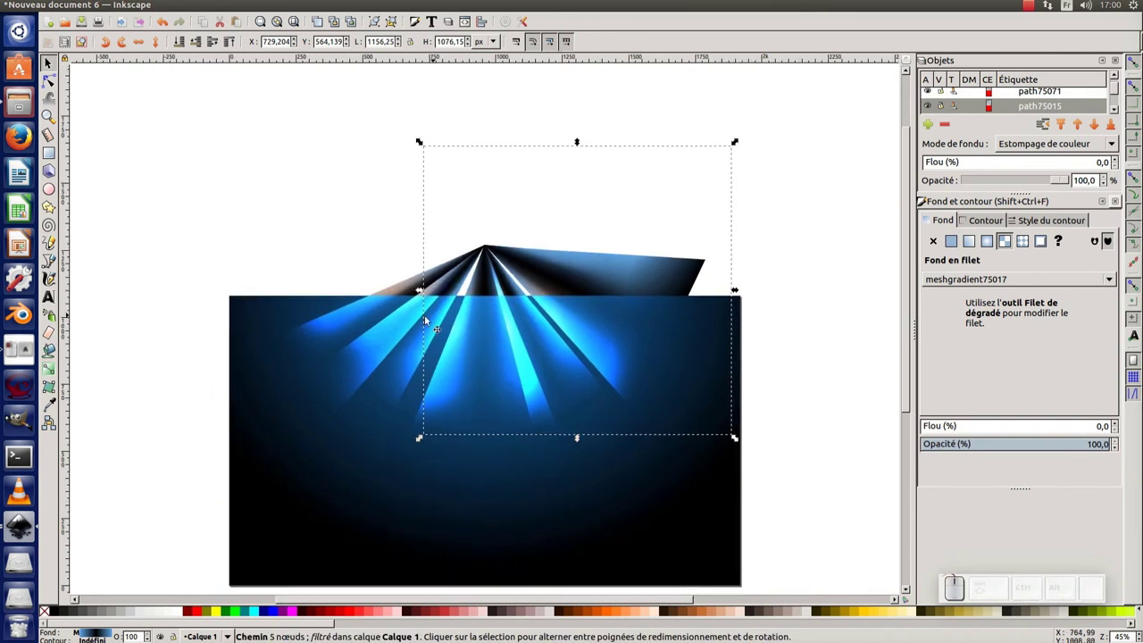
click(730, 230)
drag(812, 162, 484, 303)
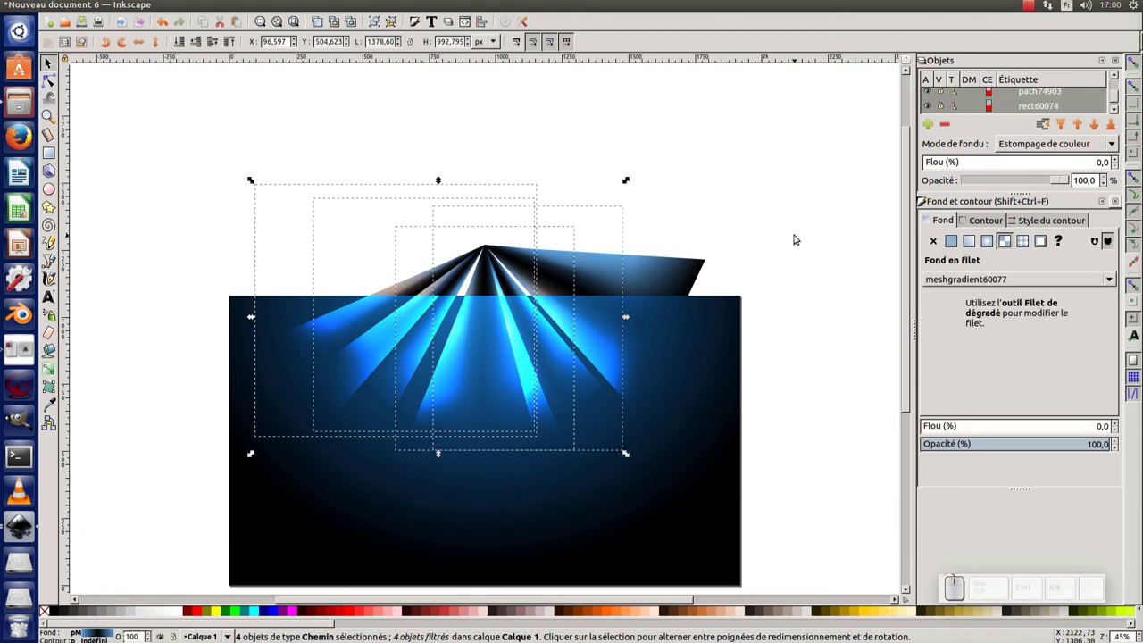
click(702, 275)
drag(858, 102, 161, 511)
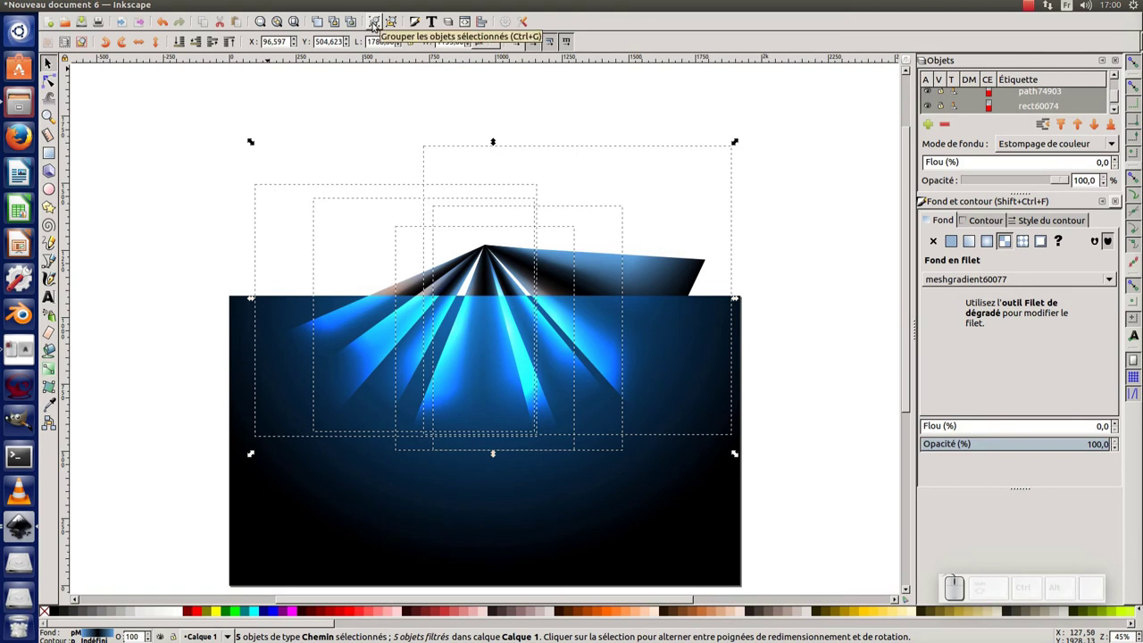
key(ctrl+g)
Step: Set the group's pivot on the rays' apex and scale it up so the fan spreads wider
key(KP_Subtract)
click(483, 252)
click(477, 192)
drag(467, 224, 604, 334)
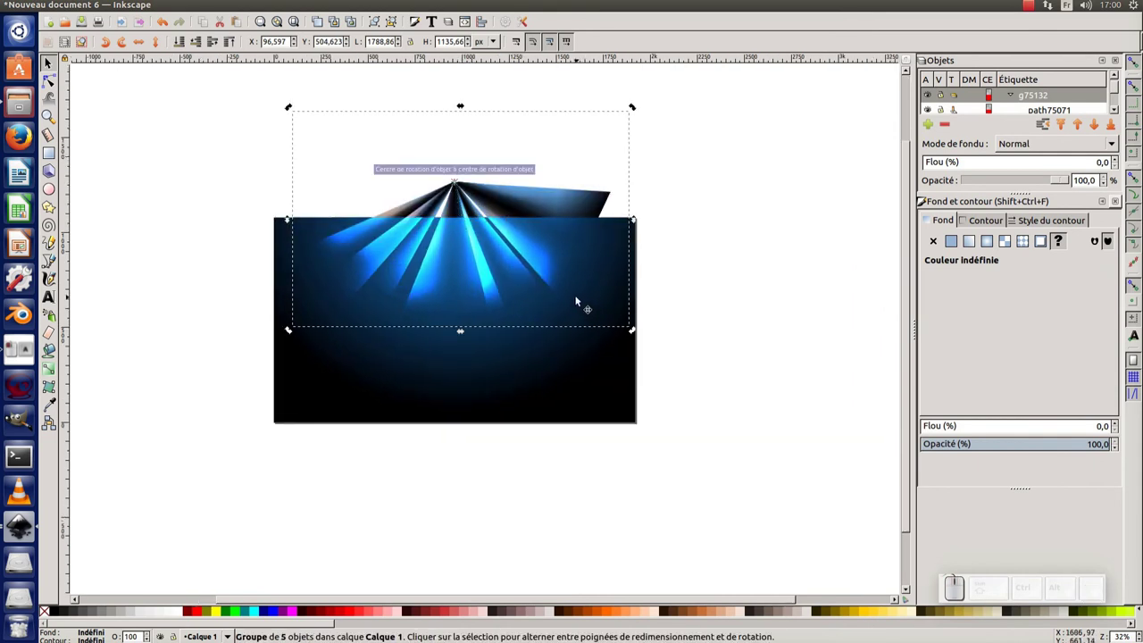
click(564, 282)
drag(638, 332, 684, 373)
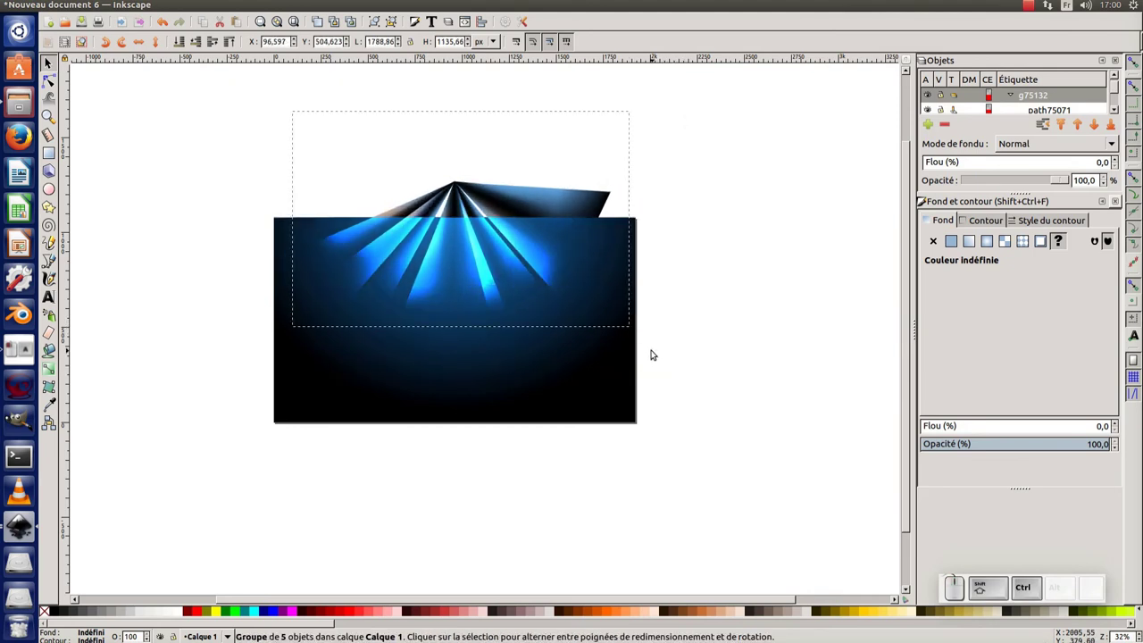
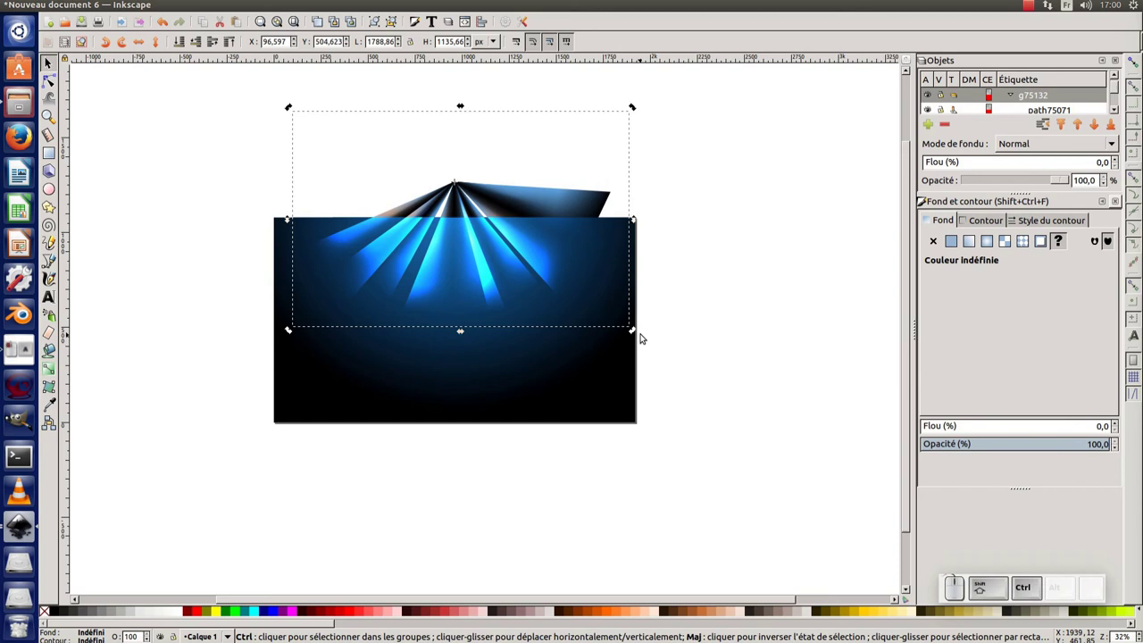
click(565, 265)
drag(639, 337, 695, 385)
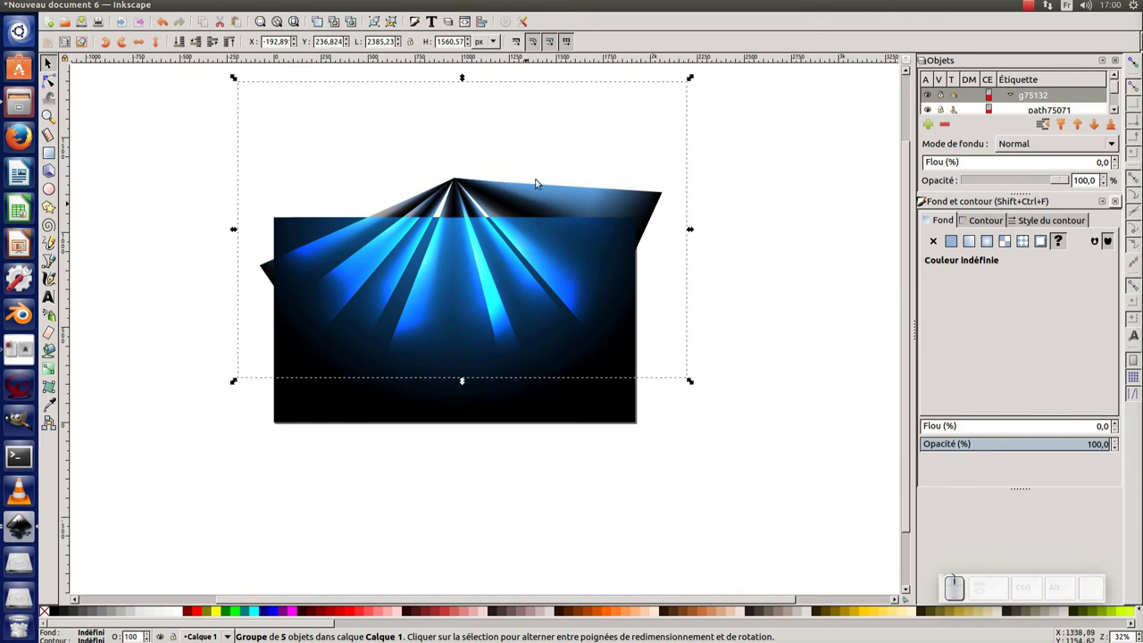
Step: Duplicate the beam group and set the copy's blend mode to Luminosité
key(ctrl+d)
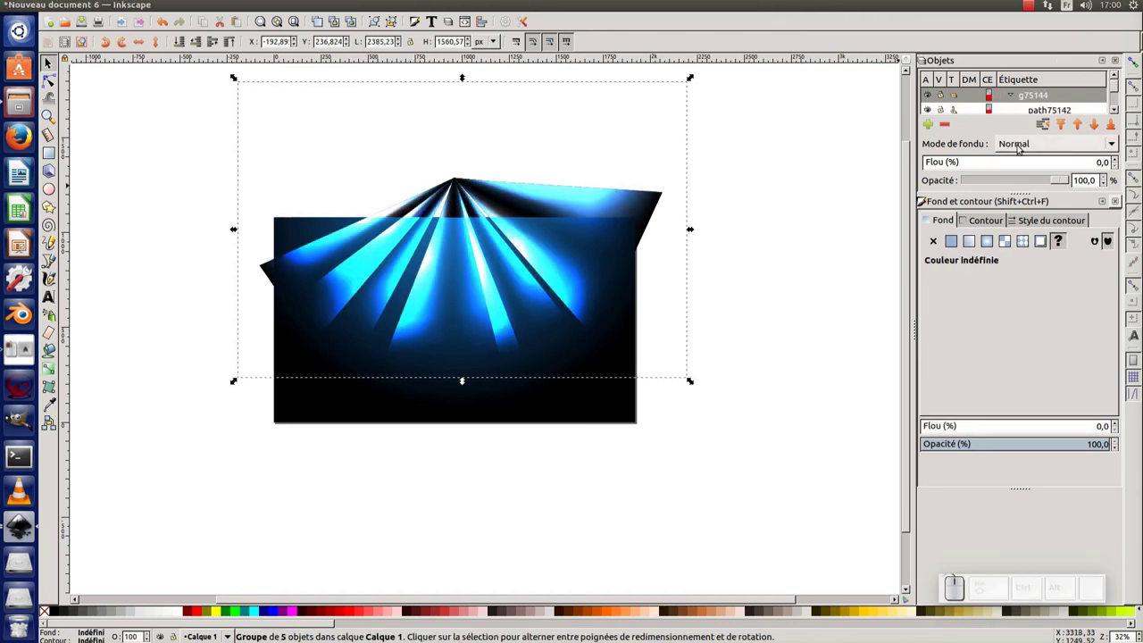
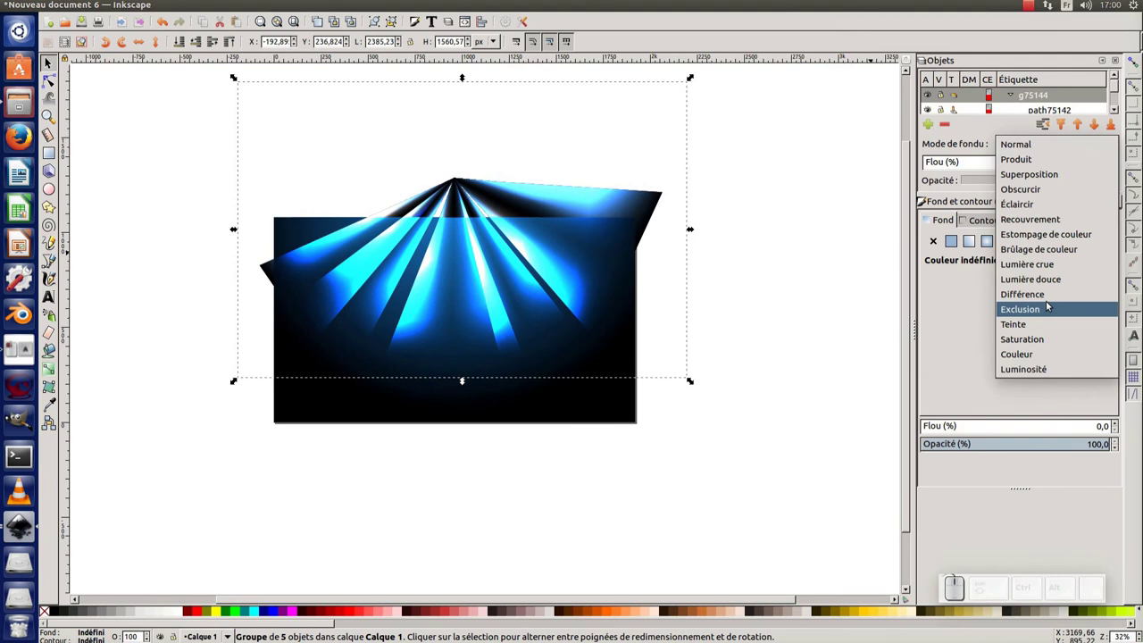
click(1049, 370)
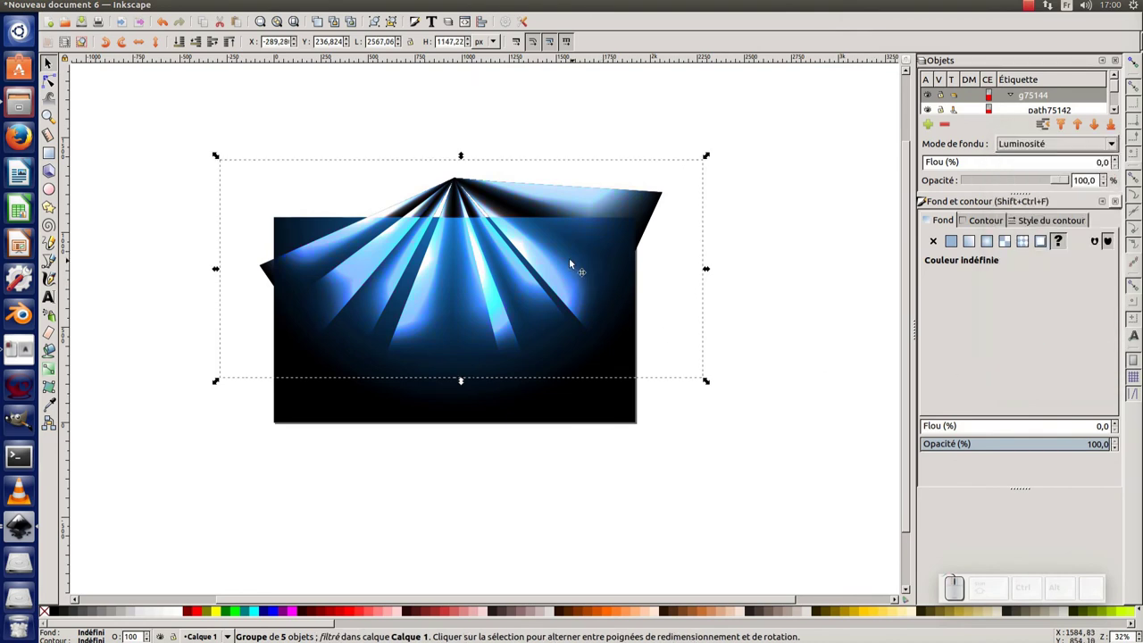
click(568, 258)
click(590, 288)
Step: Rotate the duplicated group around the apex and stretch its rays wider
drag(706, 379, 576, 248)
click(541, 207)
drag(656, 335, 578, 333)
middle_click(457, 229)
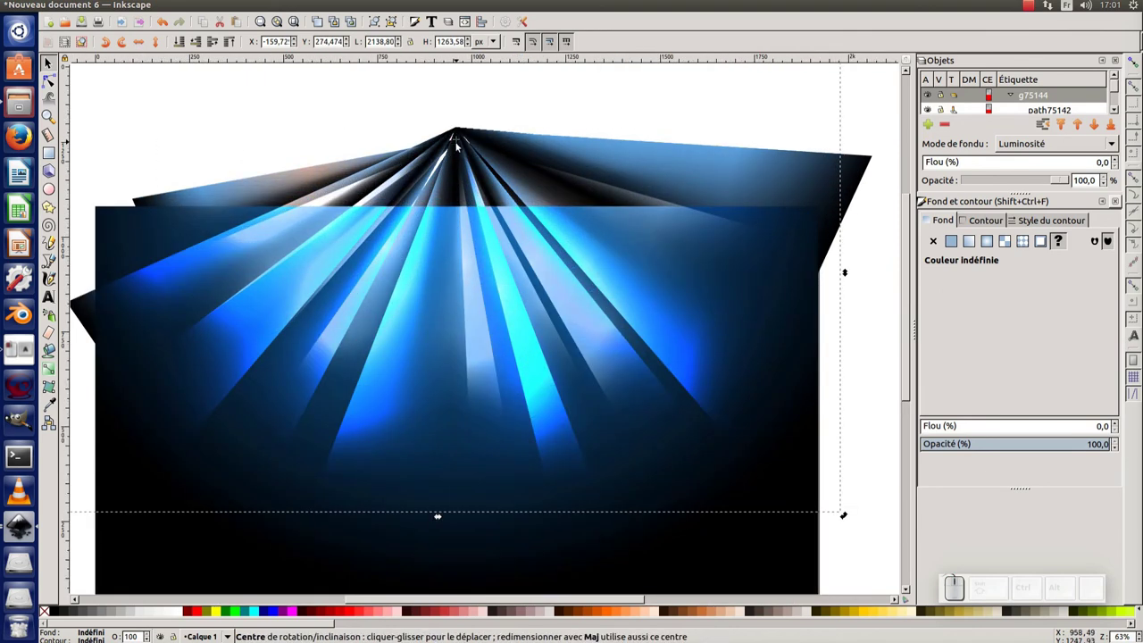
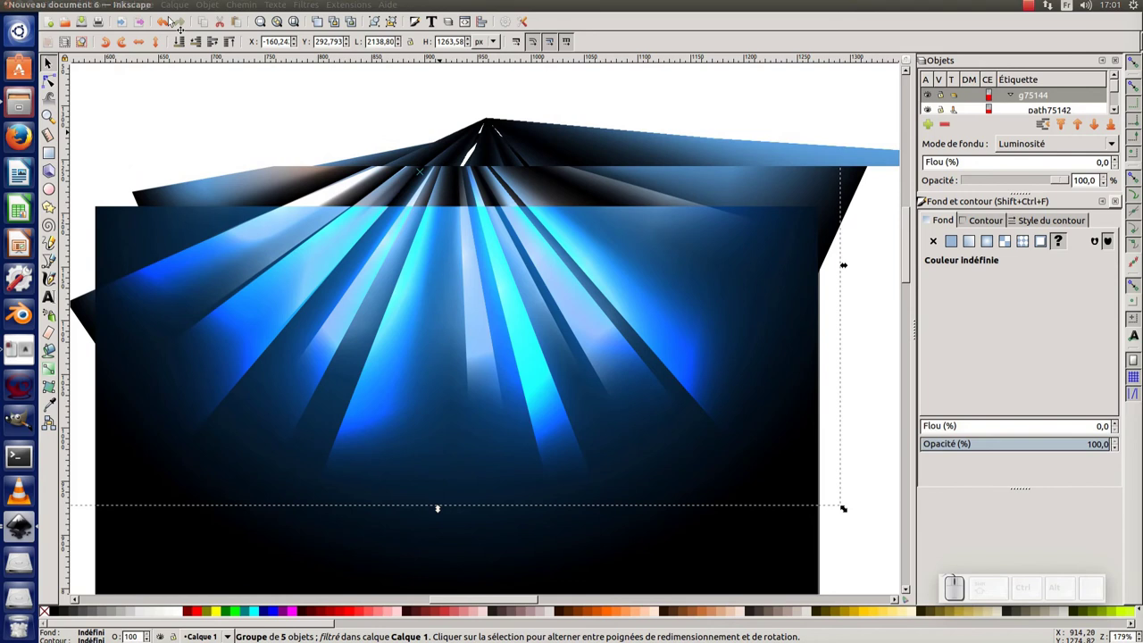
click(137, 10)
click(566, 86)
key(KP_5)
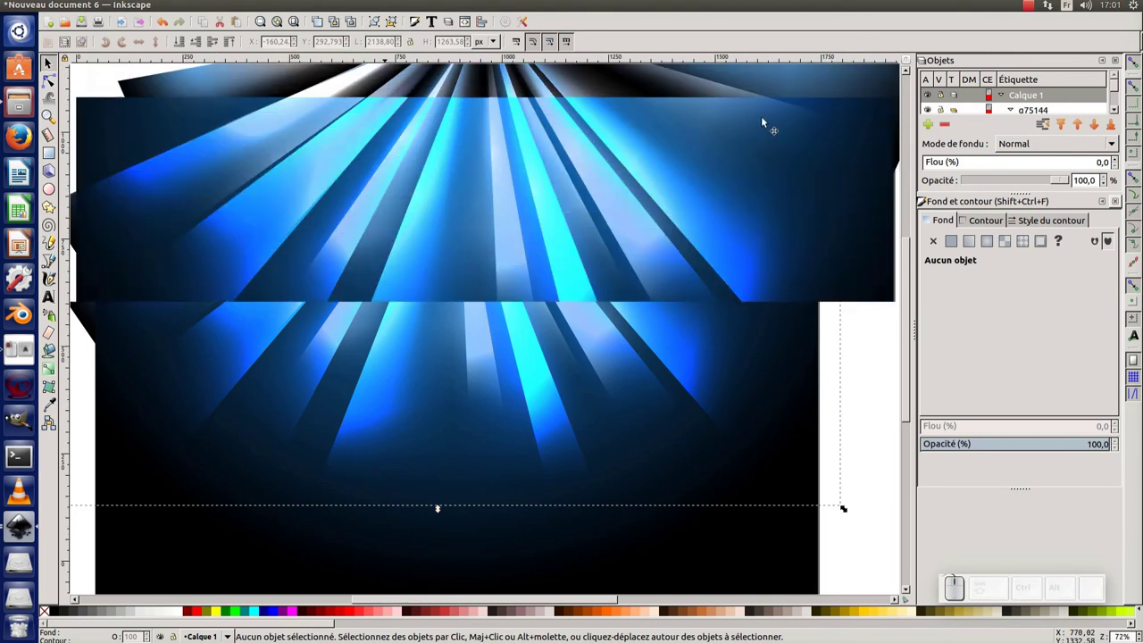
key(KP_Subtract)
click(477, 111)
click(552, 82)
click(536, 167)
drag(529, 172, 587, 110)
key(ctrl+KP_5)
key(ctrl+KP_Subtract)
click(606, 202)
key(KP_Subtract)
click(552, 174)
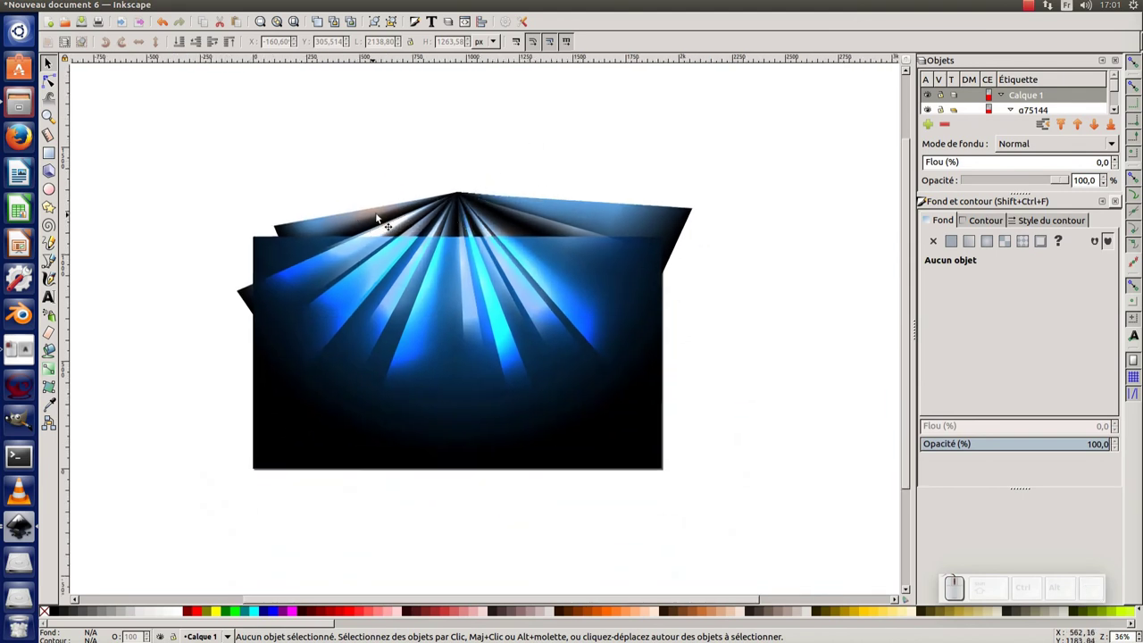
click(590, 427)
Step: Group the background rectangle alone, clone it with Alt+D and add the beam group to the selection
middle_click(701, 326)
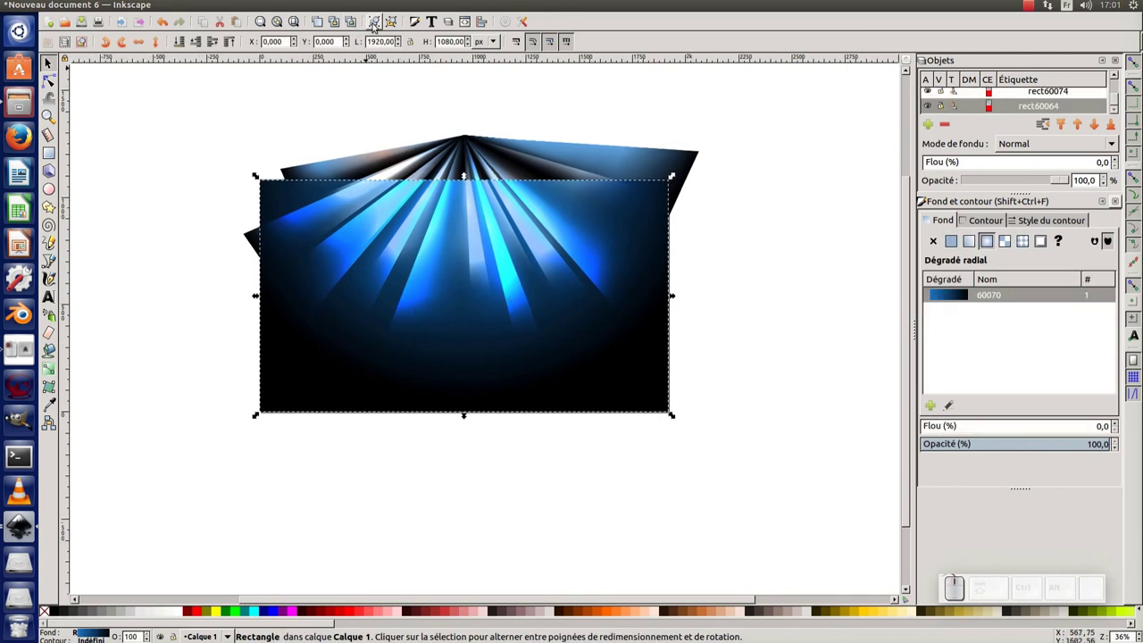
click(379, 27)
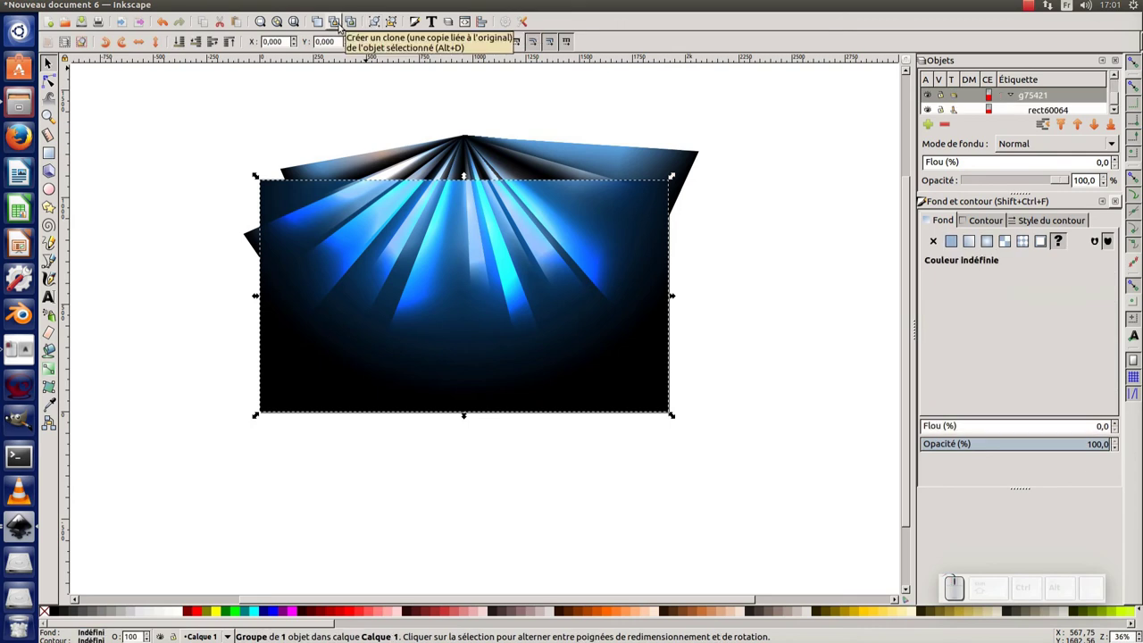
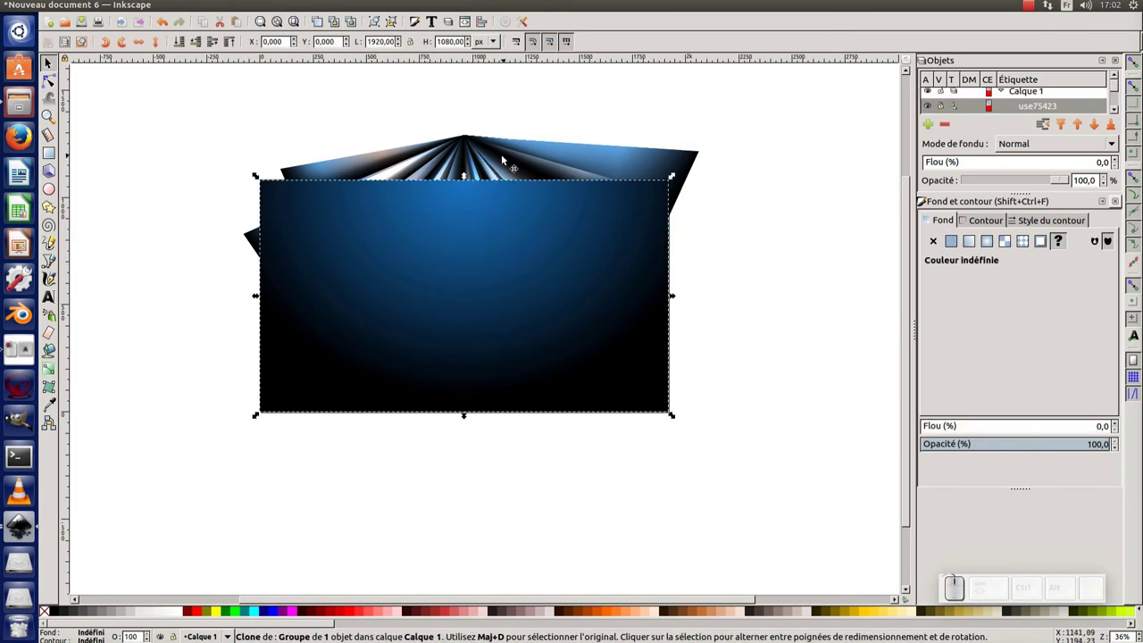
click(487, 151)
Step: Set Clip so the beam groups show only inside the cloned background rectangle, then deselect
click(695, 156)
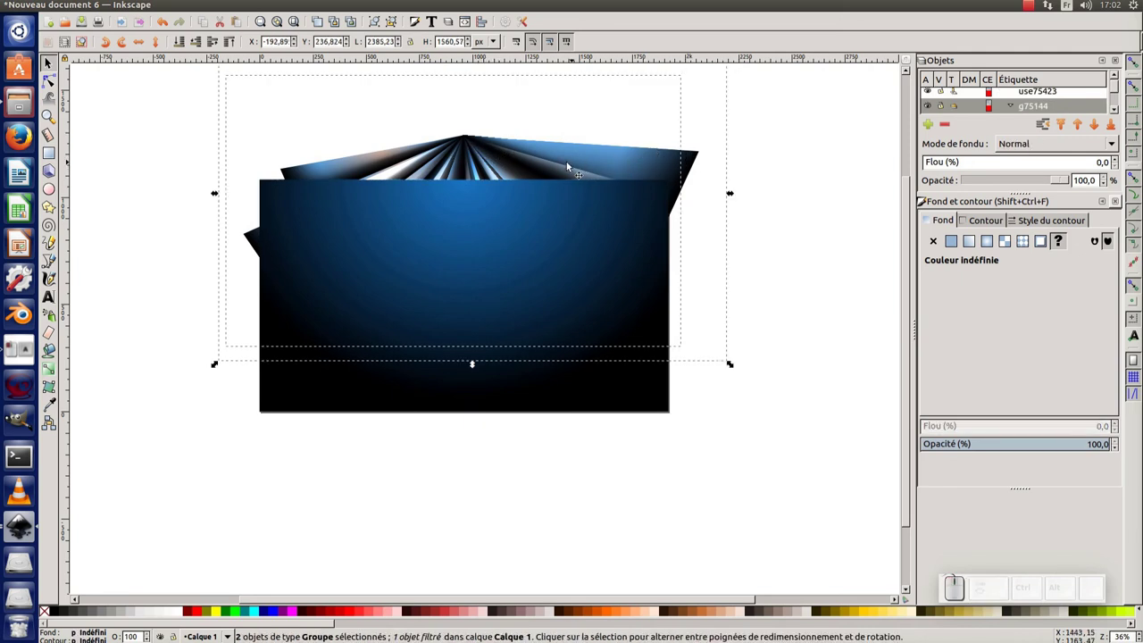
key(ctrl+g)
click(452, 252)
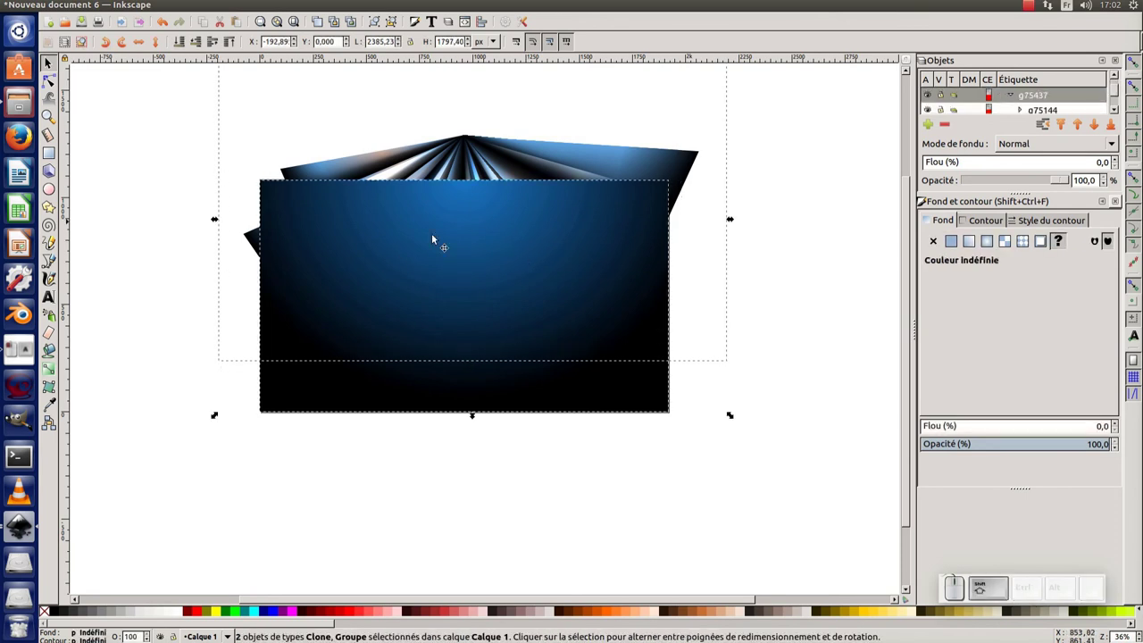
right_click(483, 234)
click(499, 443)
click(497, 447)
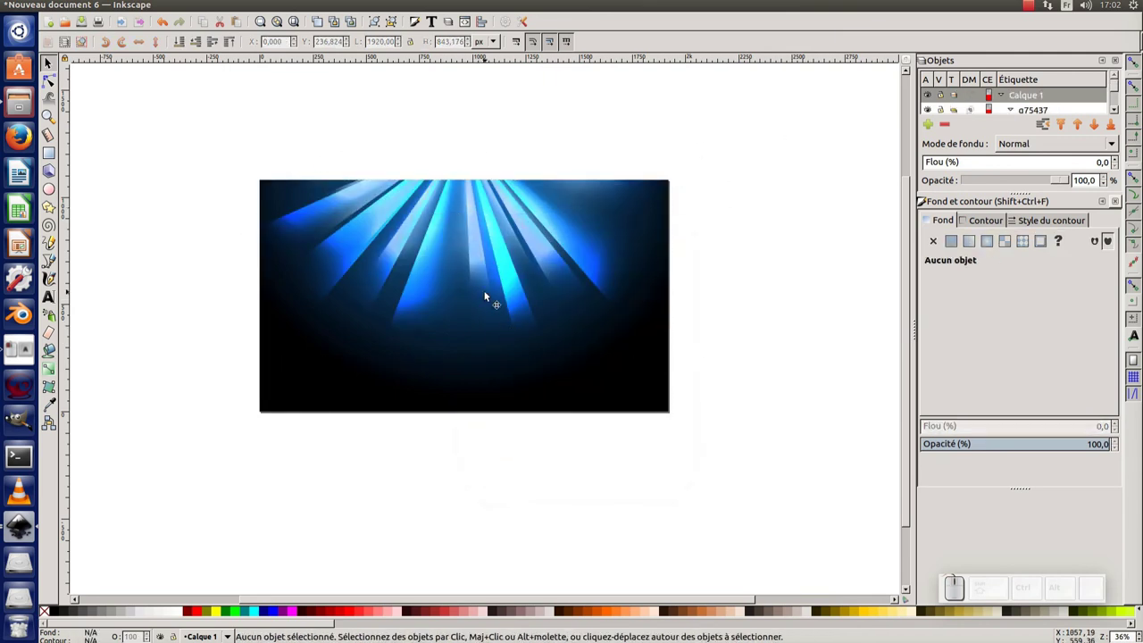
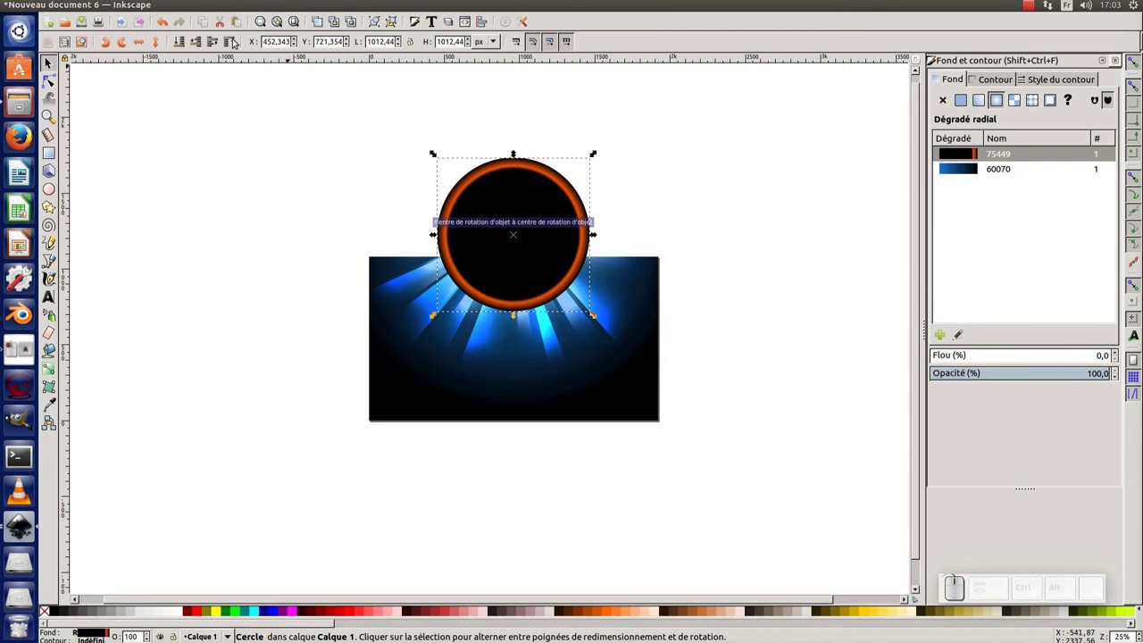
Step: Switch the display mode back to Normal and drag guide lines crossing at the rays' apex
click(151, 8)
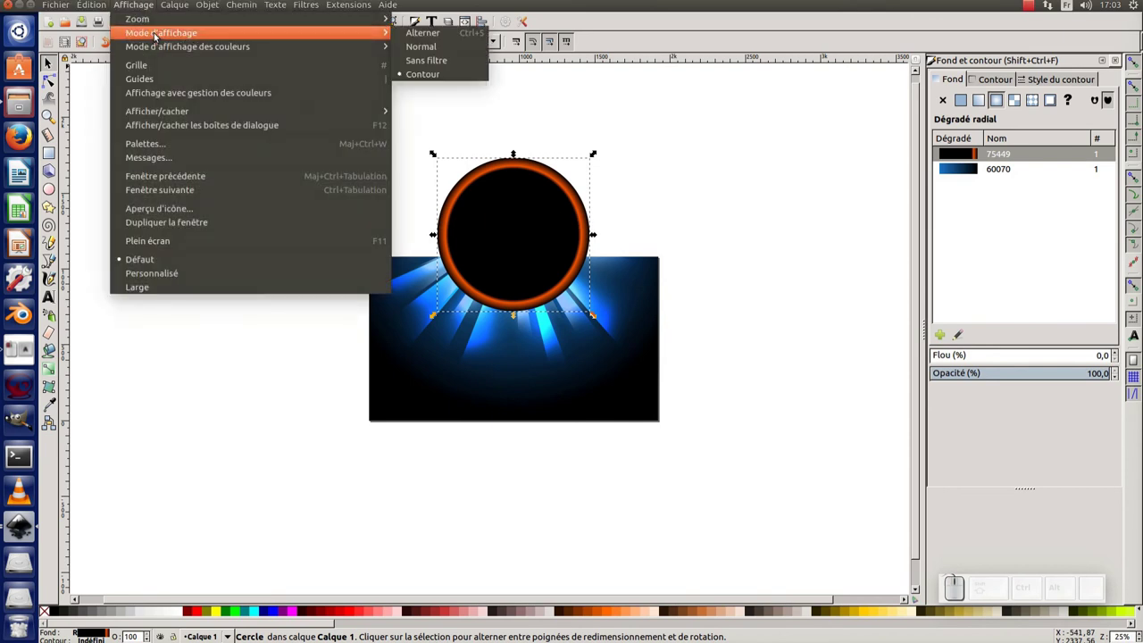
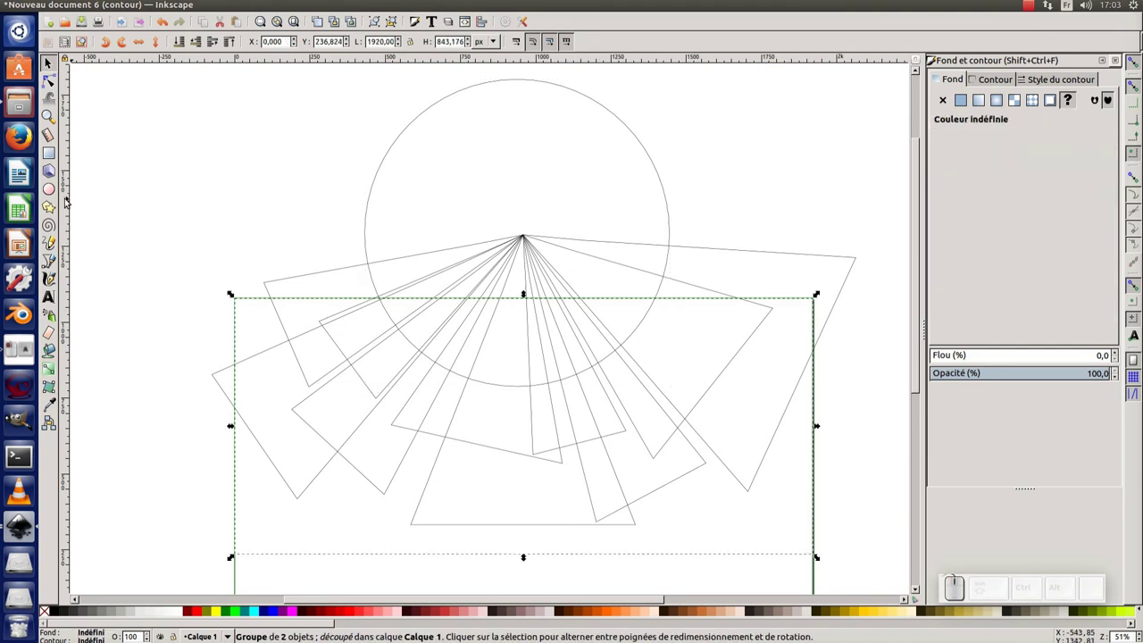
drag(70, 200, 539, 221)
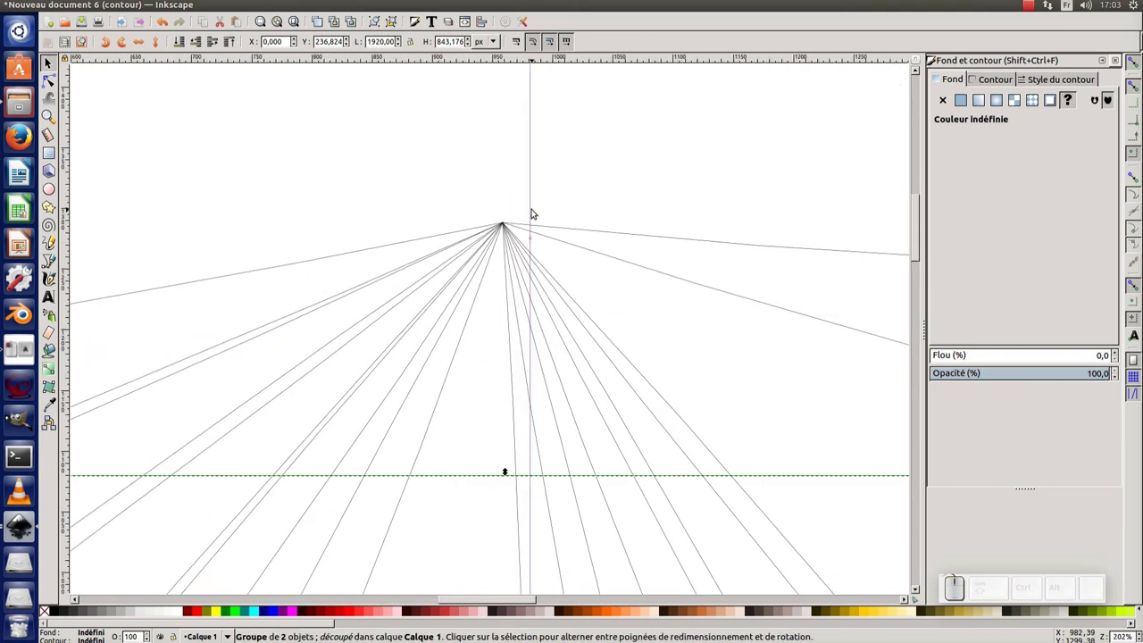
drag(536, 210, 542, 248)
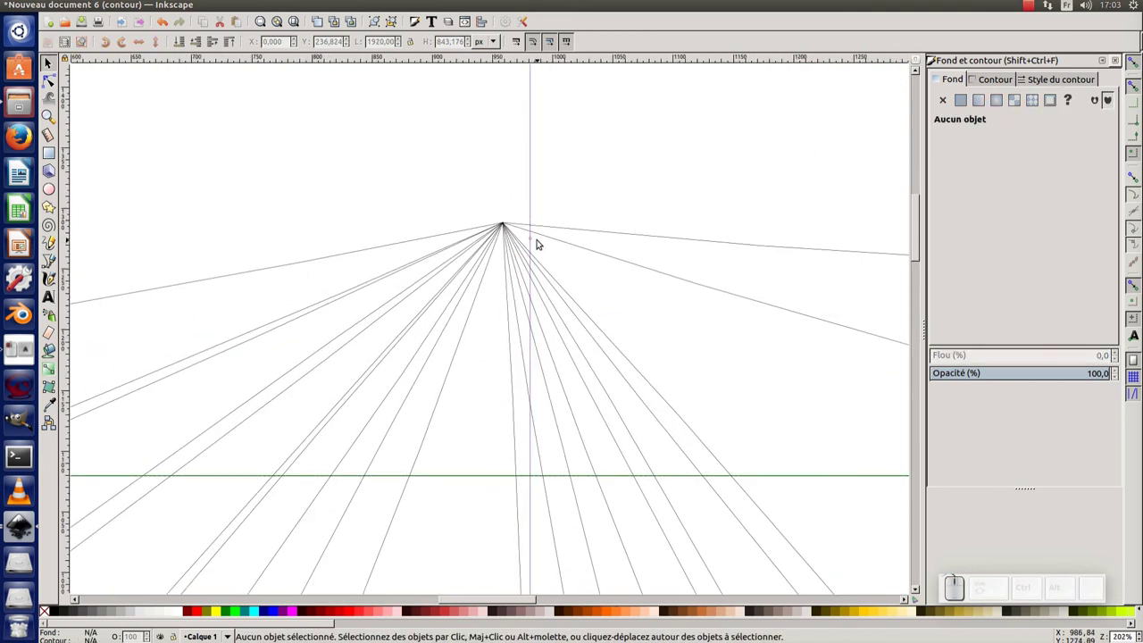
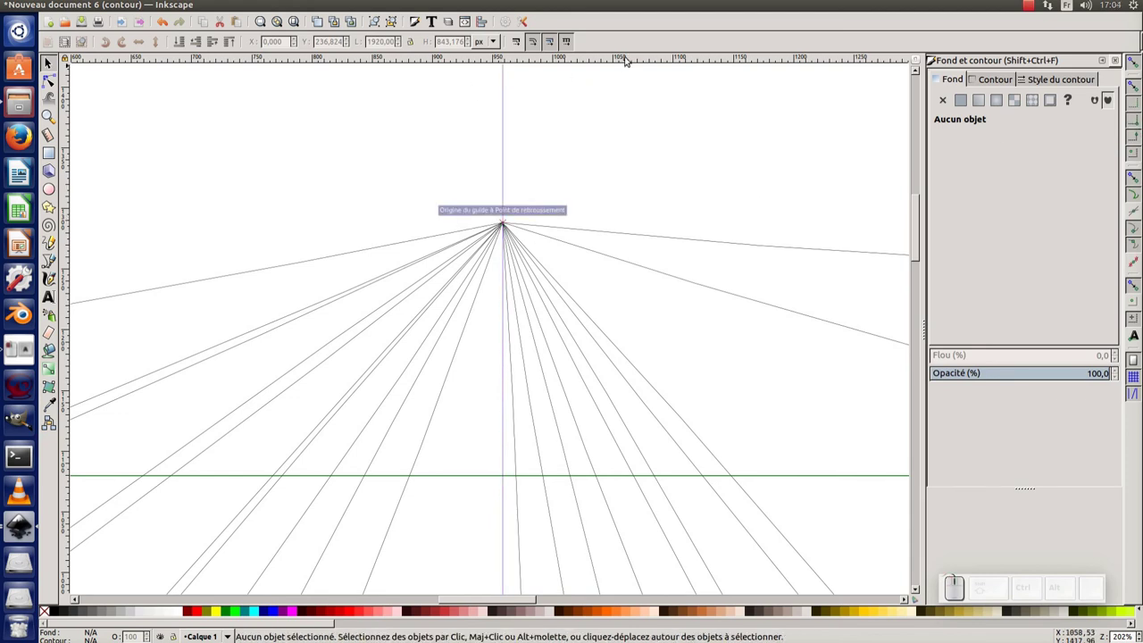
drag(644, 60, 601, 163)
Step: Select the orange-rimmed circle and centre it on the guides' intersection
key(KP_Subtract)
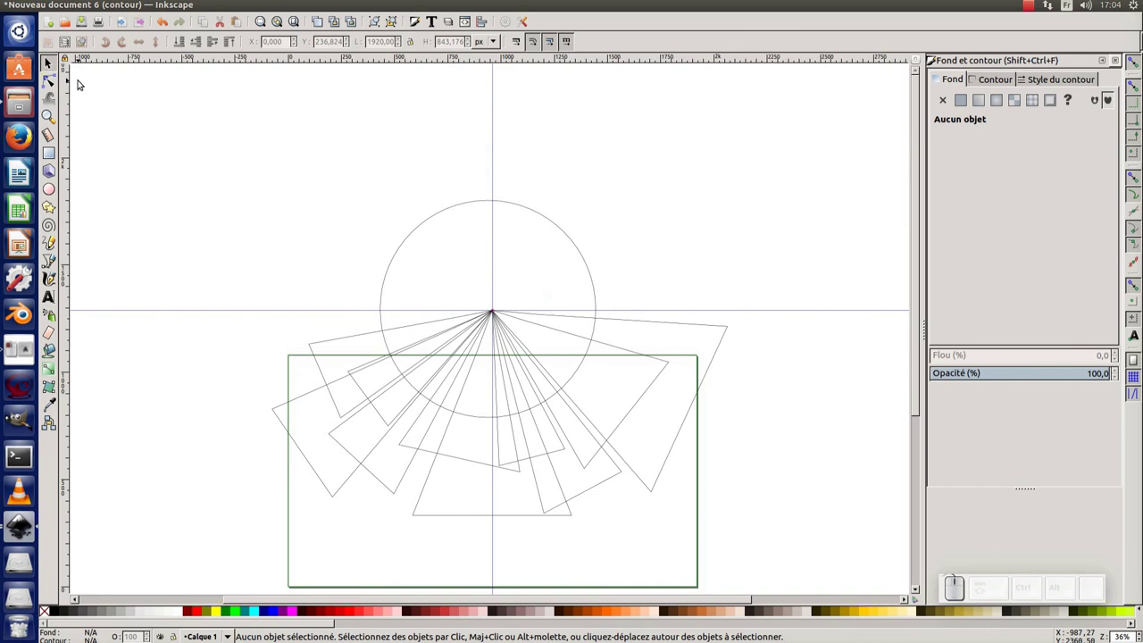
click(168, 152)
click(592, 265)
drag(595, 268, 480, 332)
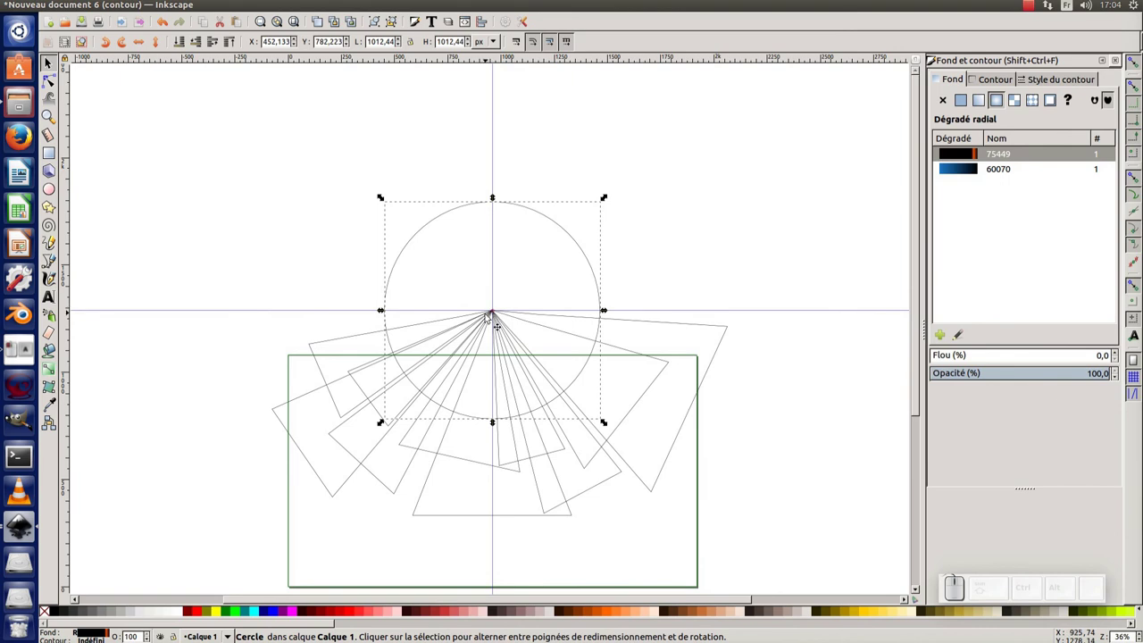
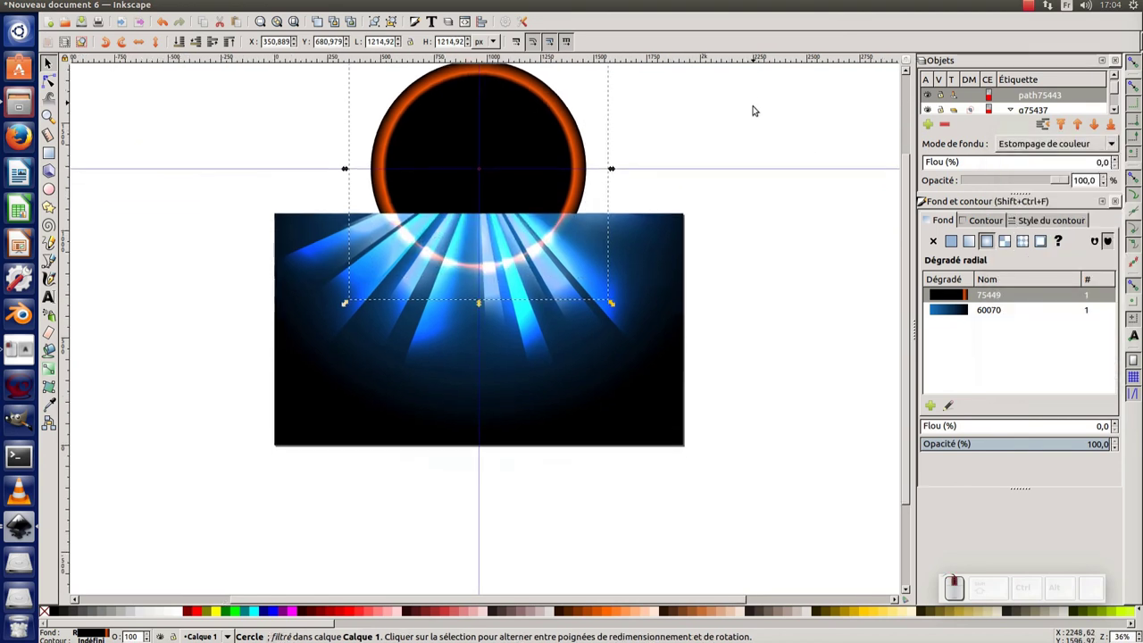
Step: Cut the orange-rimmed circle to the clipboard and select the clipped light-beam background group
middle_click(755, 119)
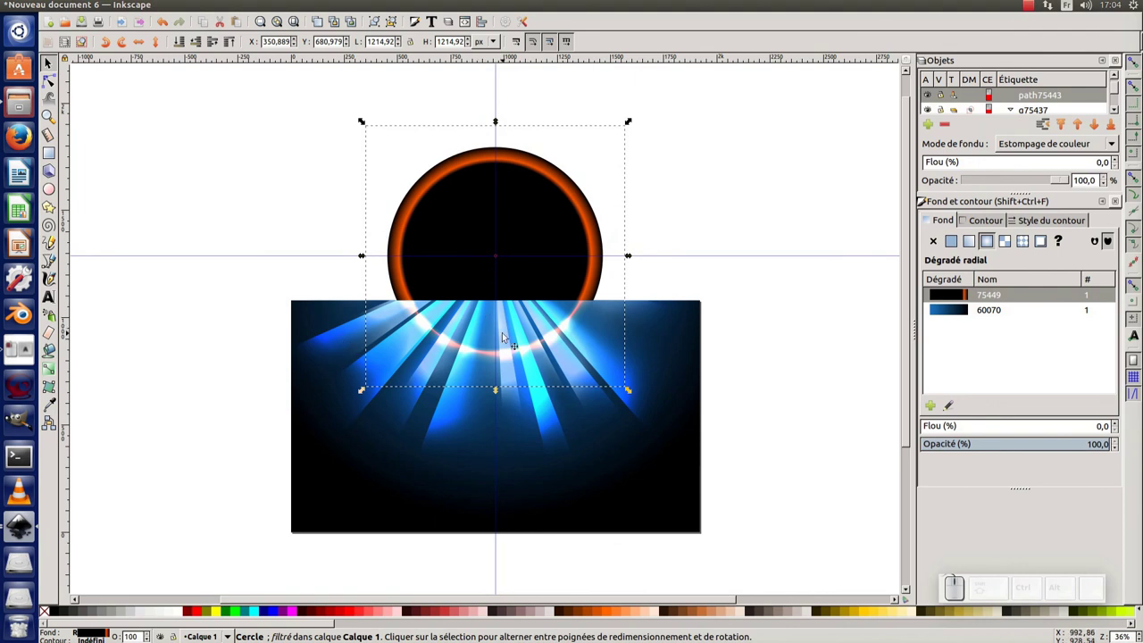
click(102, 6)
click(109, 72)
click(487, 338)
middle_click(493, 346)
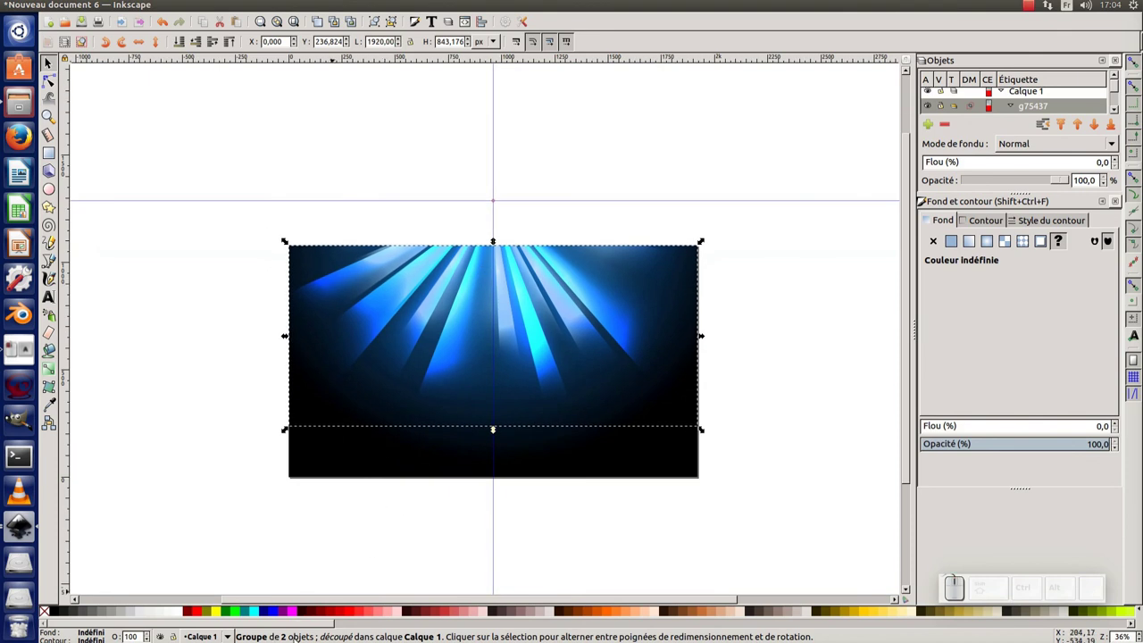
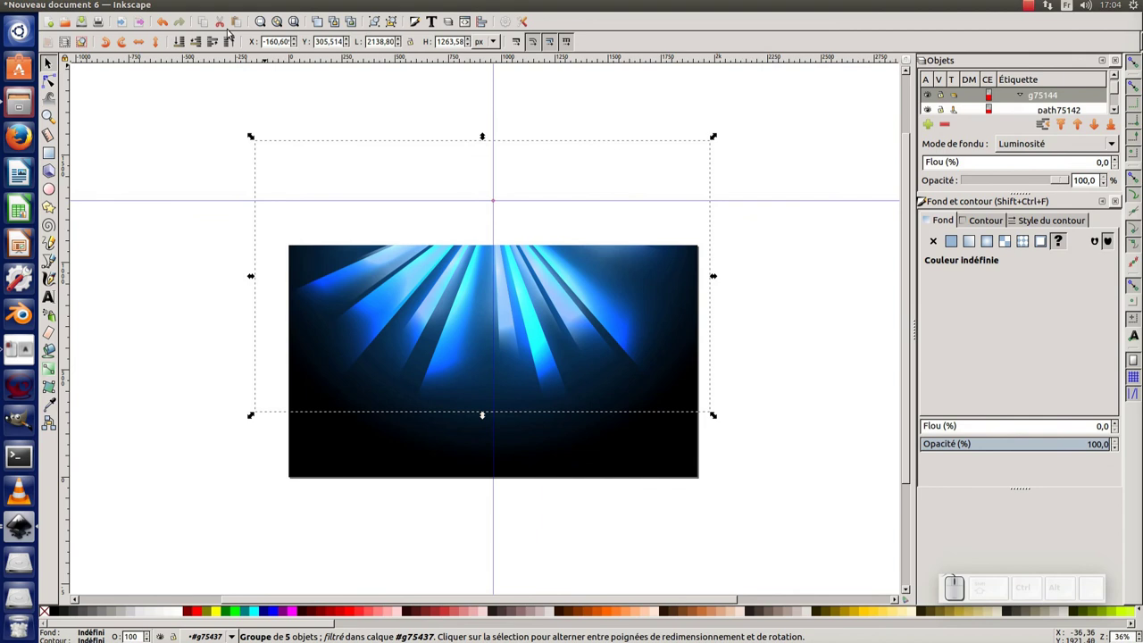
Step: Paste the circle in place inside the group, duplicate it and scale the copy into a larger outer ring
click(94, 8)
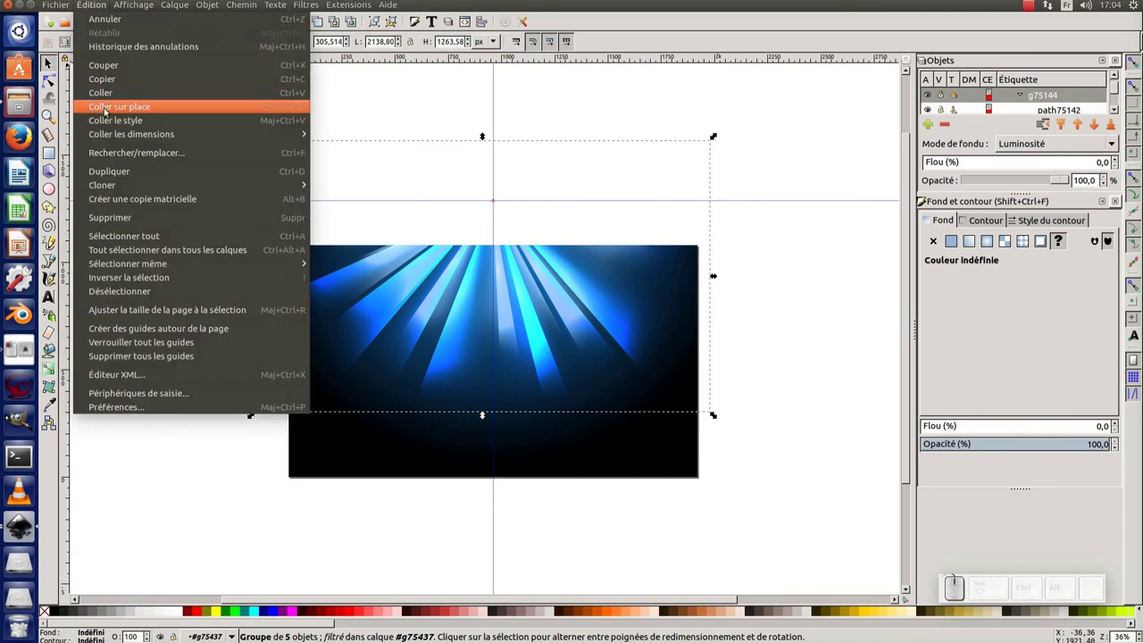
click(110, 113)
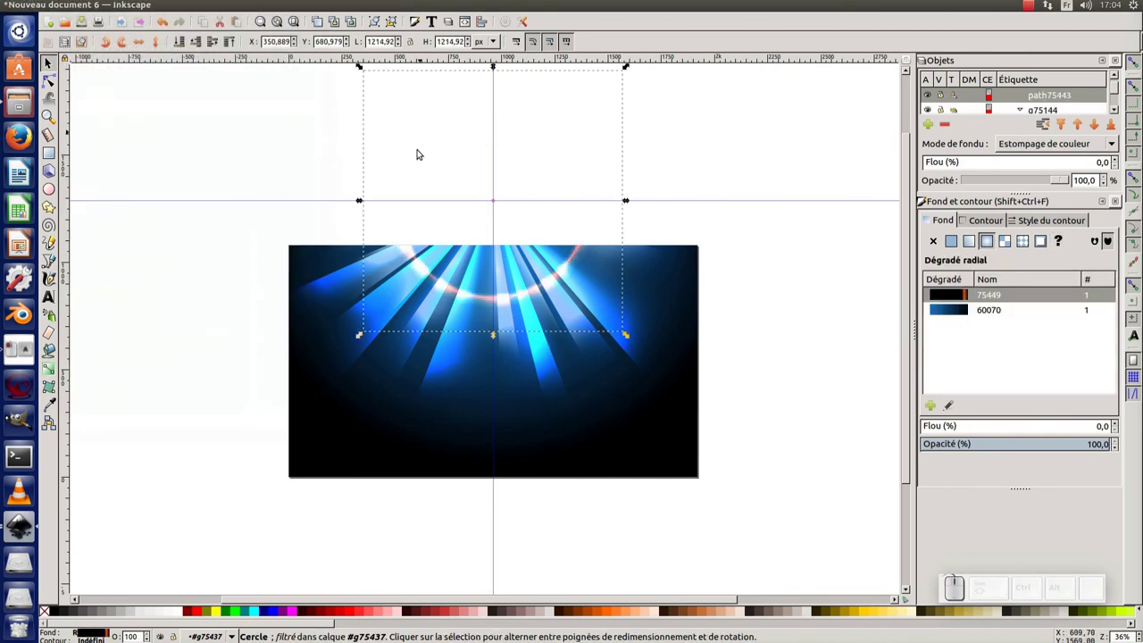
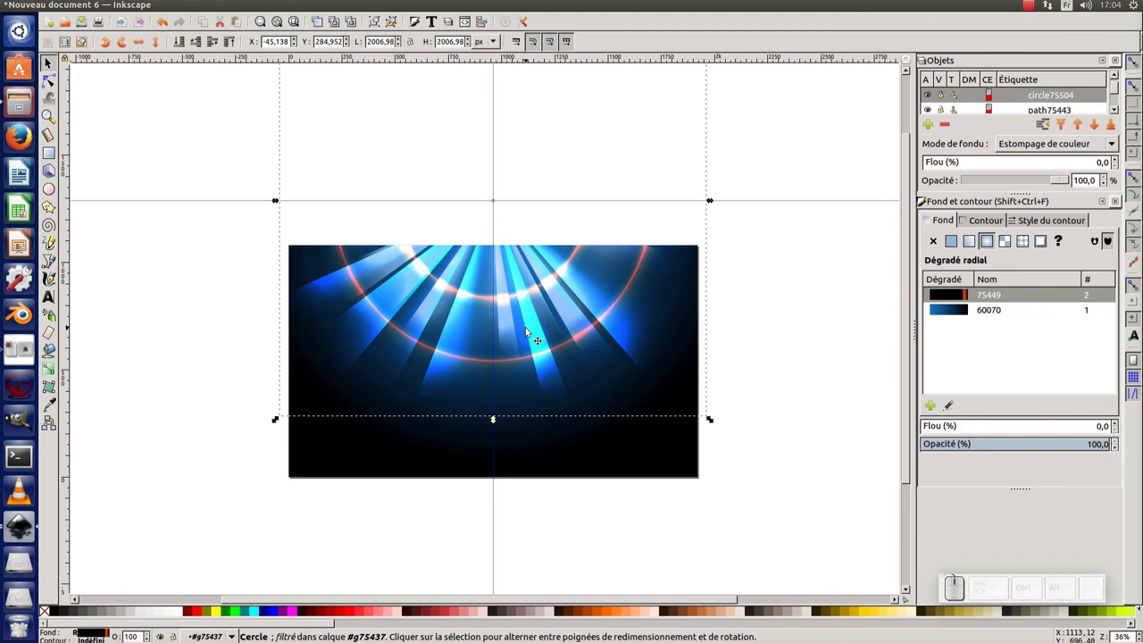
key(ctrl+d)
drag(715, 422, 730, 442)
Step: Leave the edited group and deselect everything
click(708, 410)
click(586, 485)
click(346, 514)
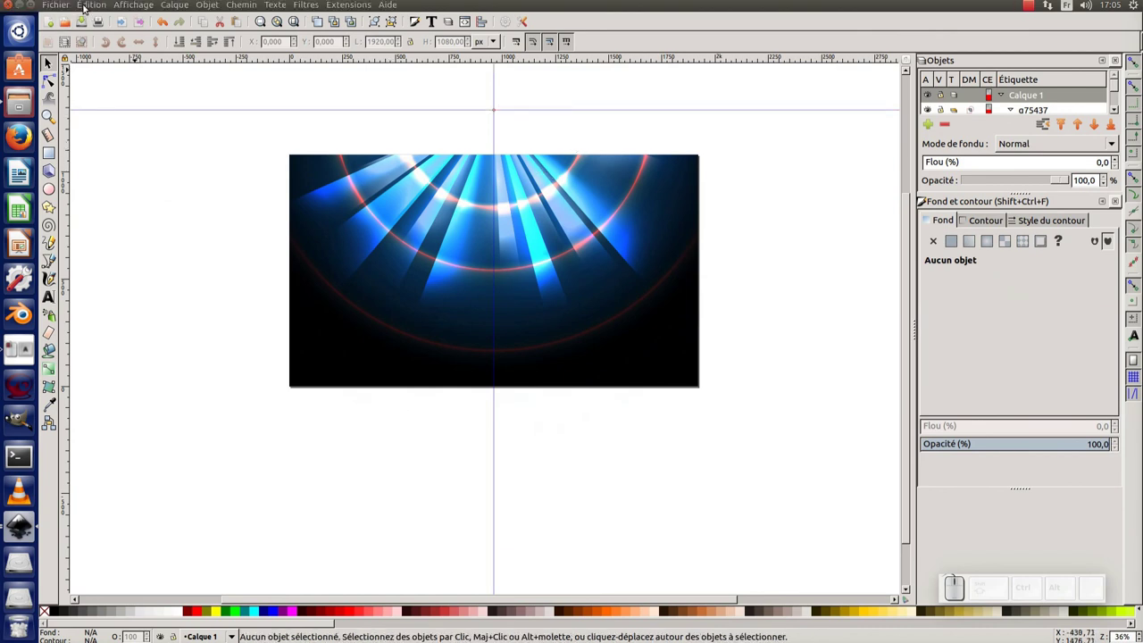
Step: Delete all guides from the page
click(95, 6)
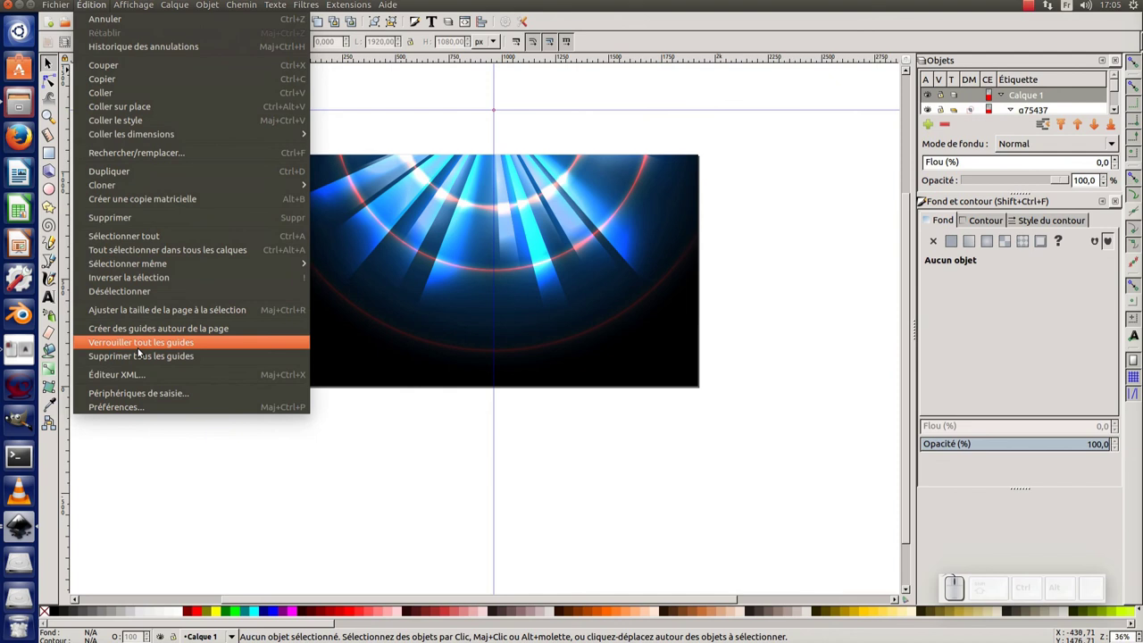
click(146, 360)
middle_click(434, 430)
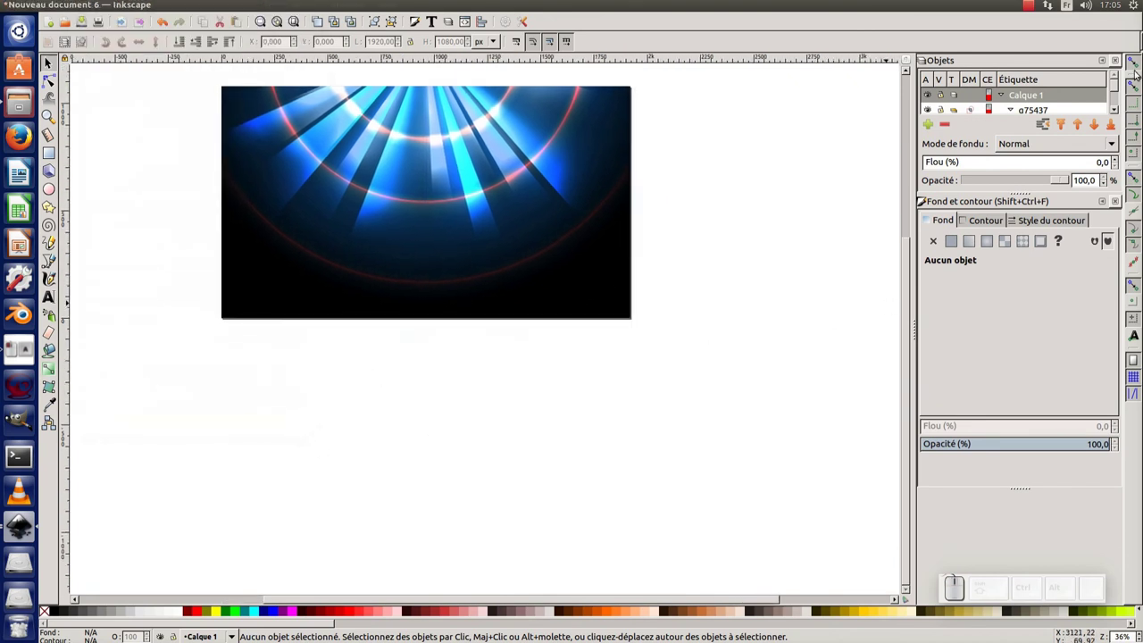
Step: Close the Objects and Fill & Stroke panels to prepare the Layers work
double_click(1121, 57)
click(1122, 58)
click(835, 183)
middle_click(886, 245)
click(767, 288)
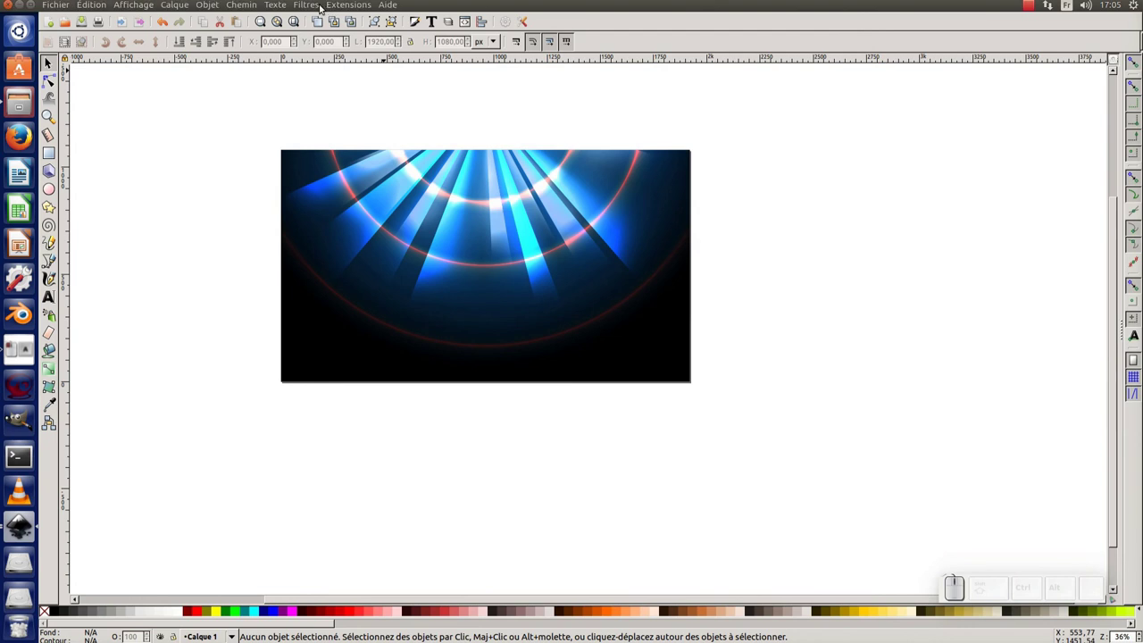
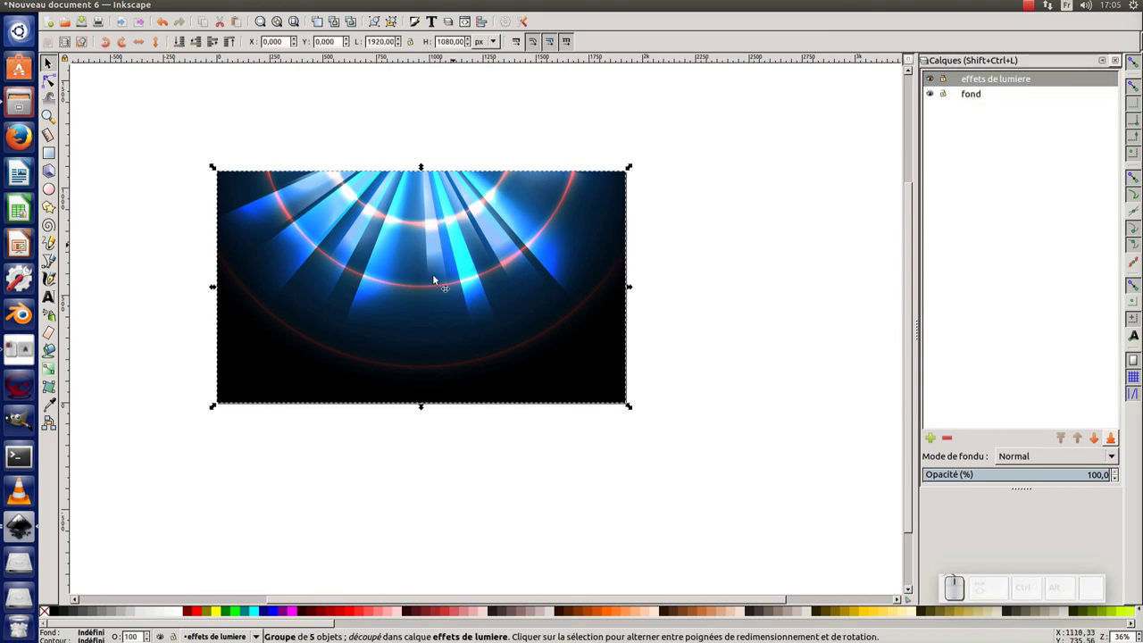
Step: Select the background gradient group and move it to the fond layer
click(596, 504)
click(597, 380)
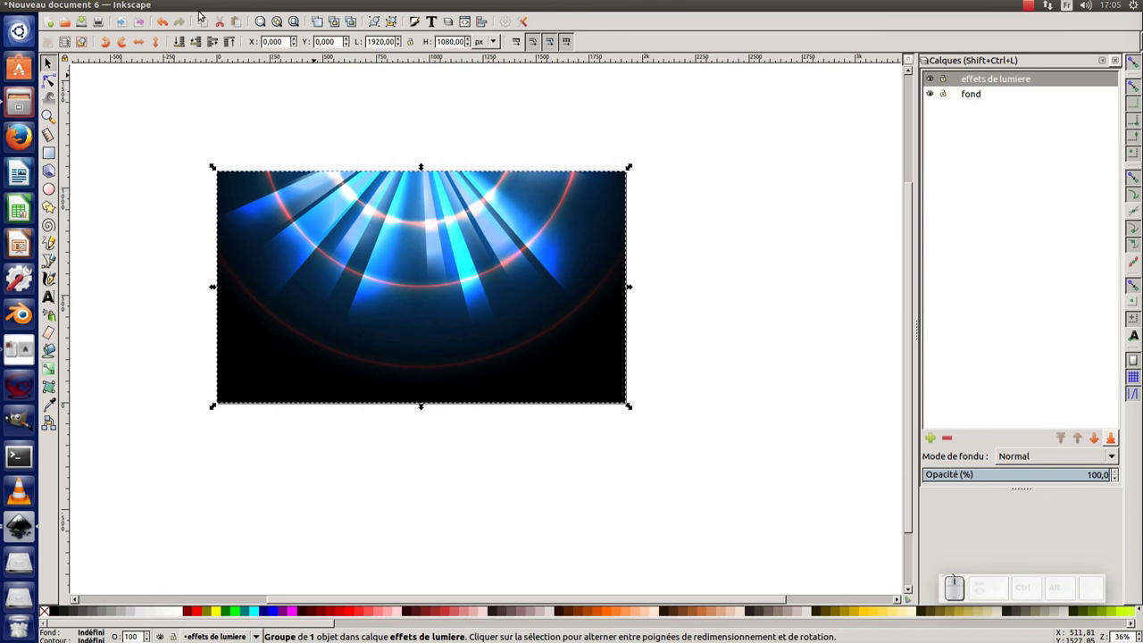
click(186, 6)
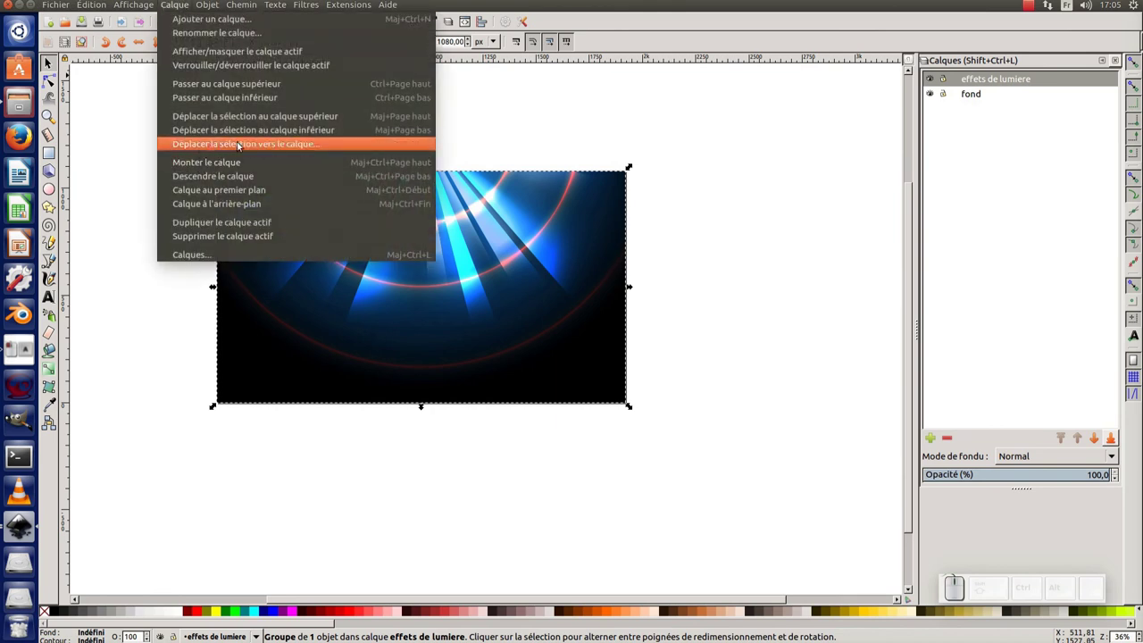
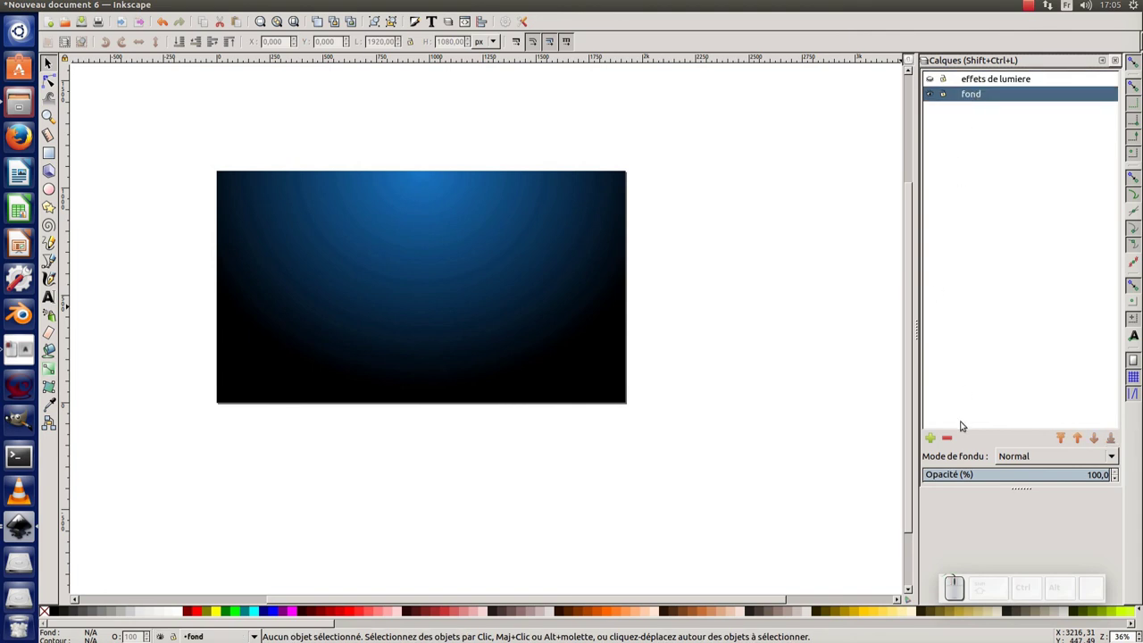
Step: Add a new étoiles layer above the current one for the stars
click(940, 442)
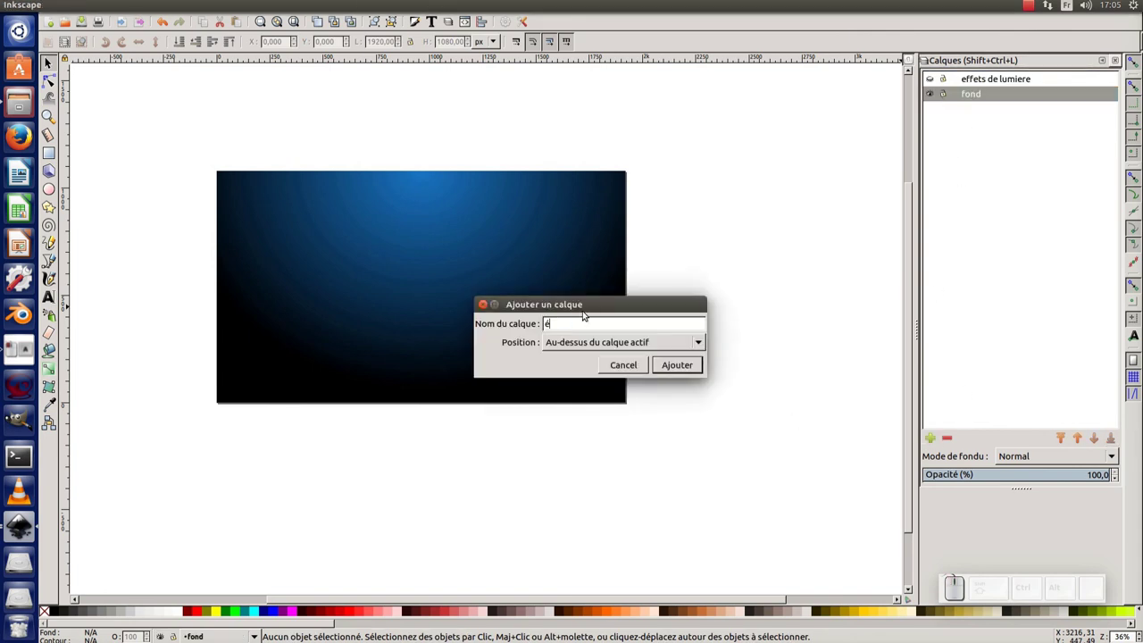
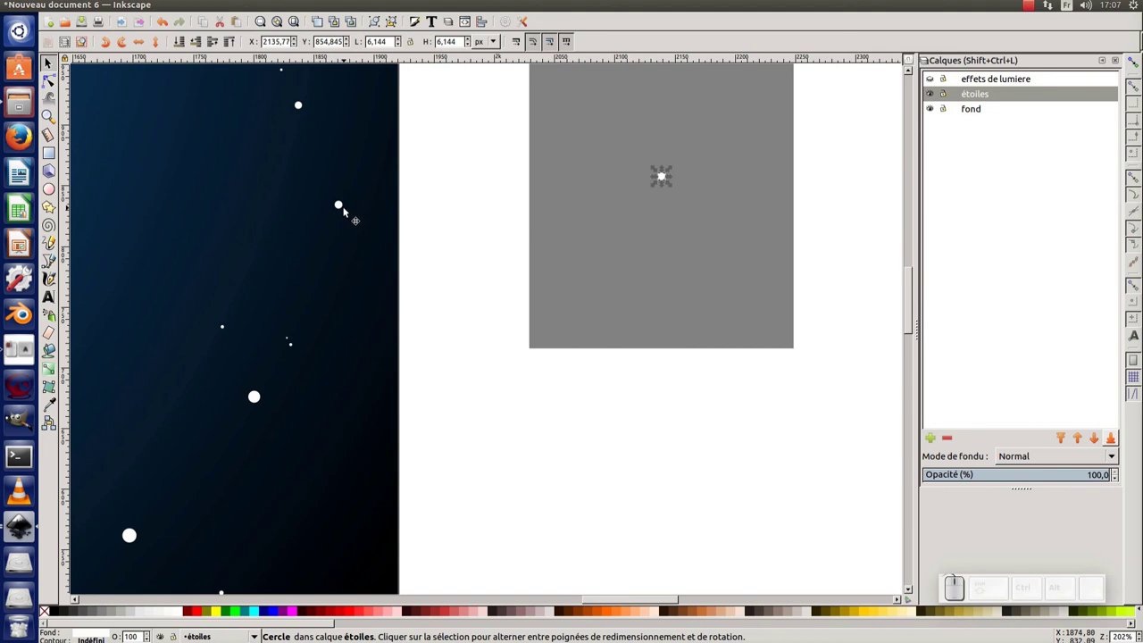
Step: Deselect, fit the whole page in the window and show the effets de lumiere layer again
click(676, 173)
scroll(down, 3)
click(457, 272)
key(KP_Subtract)
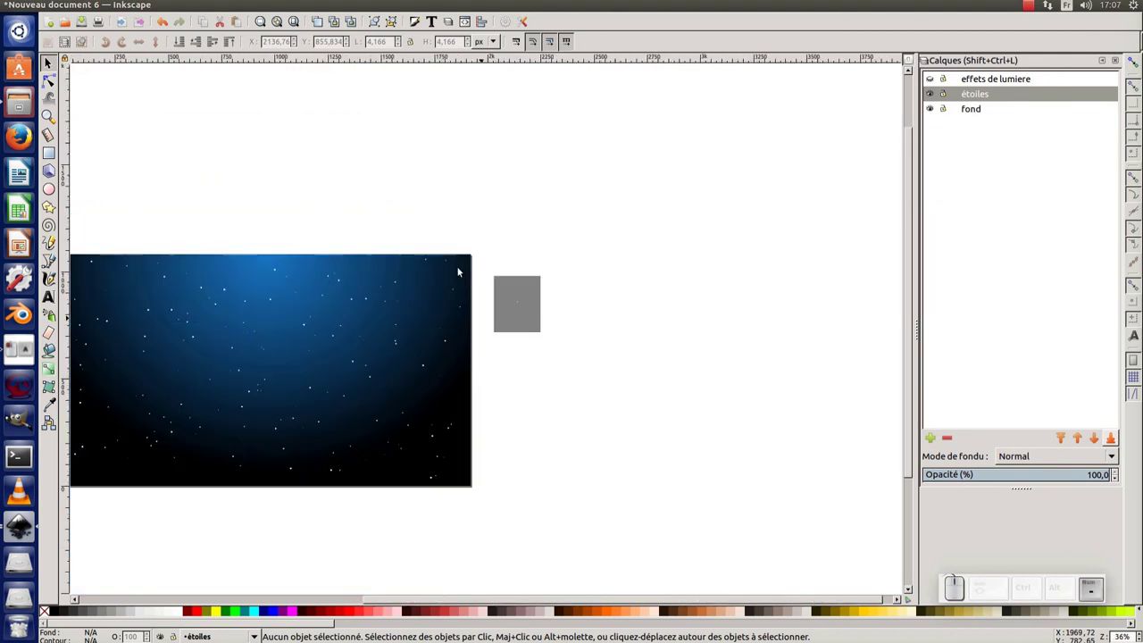
click(462, 284)
click(512, 486)
click(454, 252)
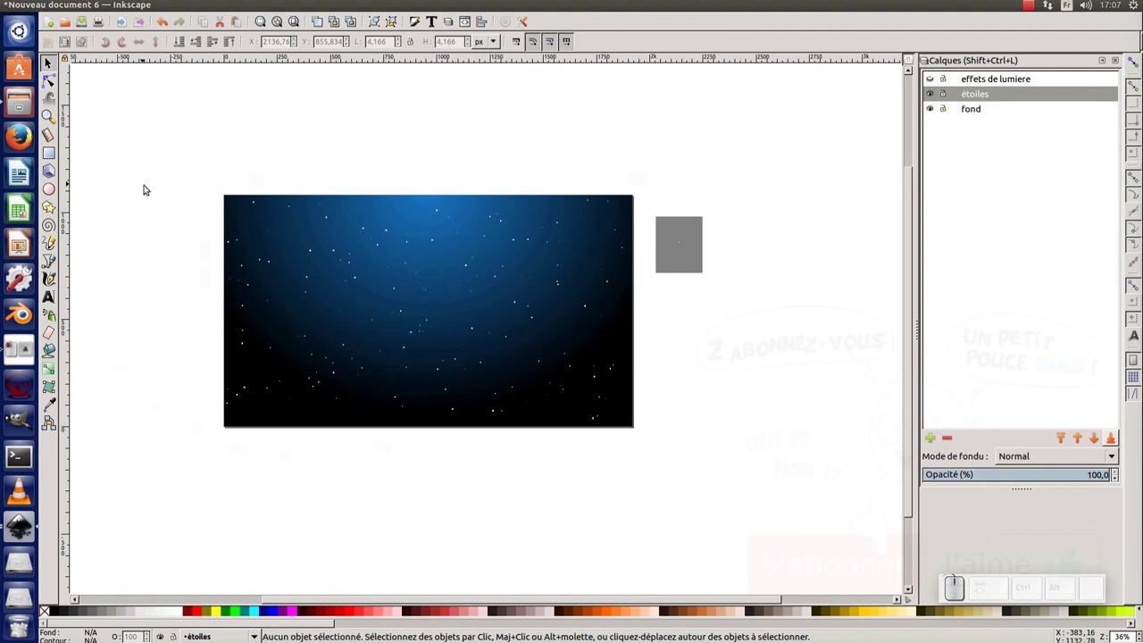
key(ctrl+KP_5)
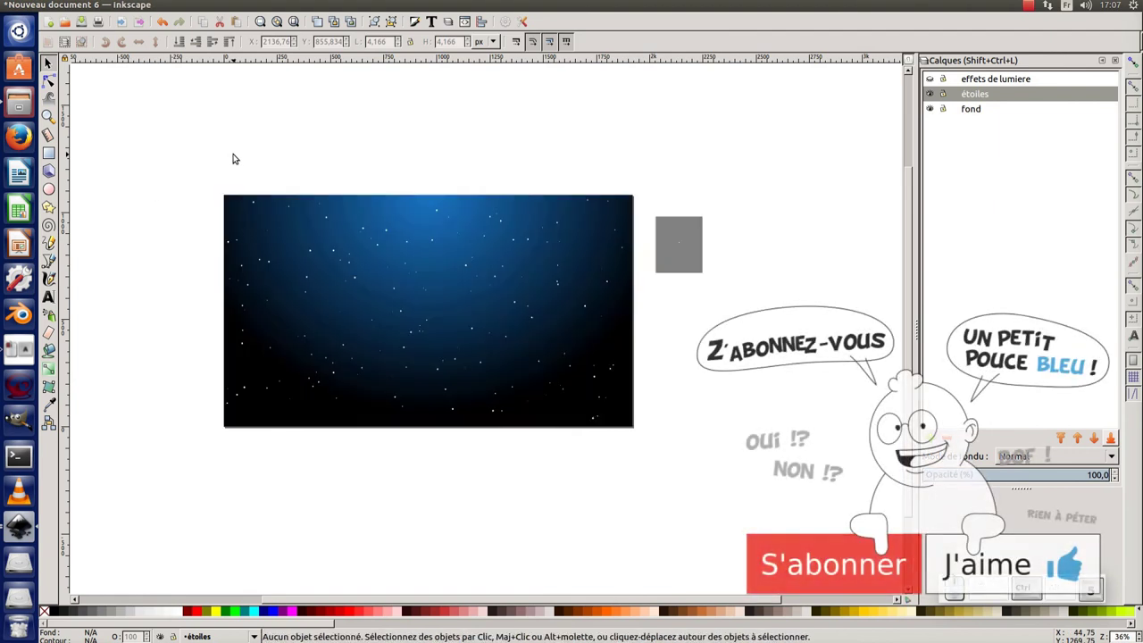